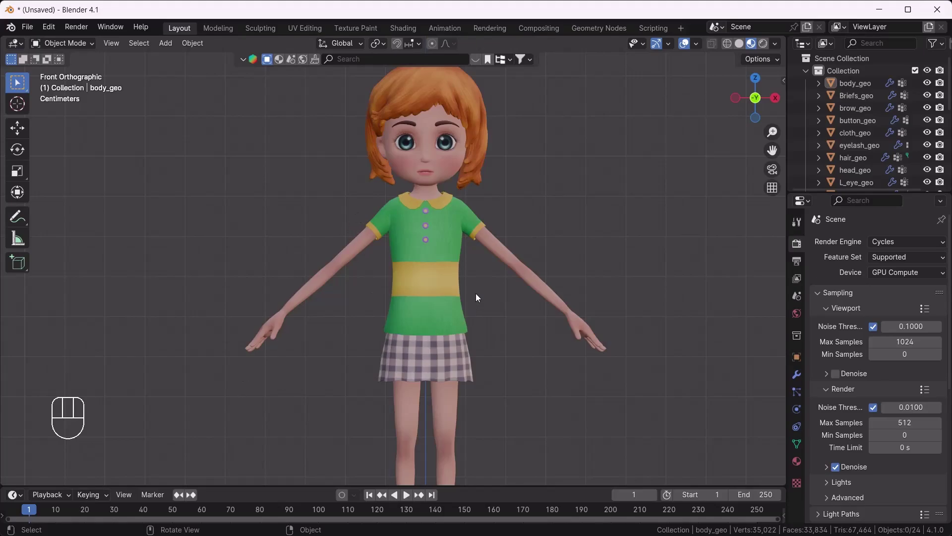
Step: Zoom in and out over the front view to inspect the girl's head and upper body
{"action": "left_click_drag", "start_coordinate": [451, 271], "coordinate": [430, 297]}
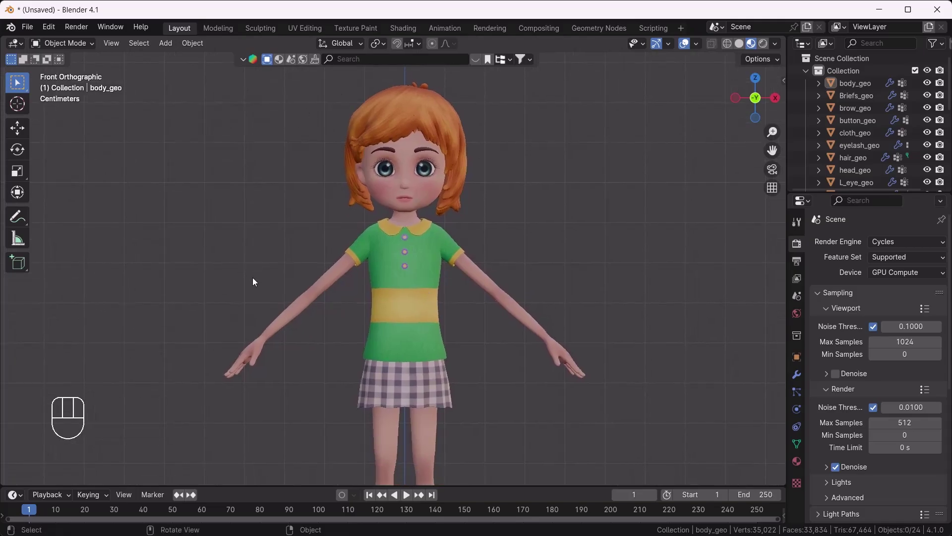
{"action": "left_click_drag", "start_coordinate": [391, 292], "coordinate": [376, 228]}
{"action": "left_click_drag", "start_coordinate": [374, 290], "coordinate": [376, 298]}
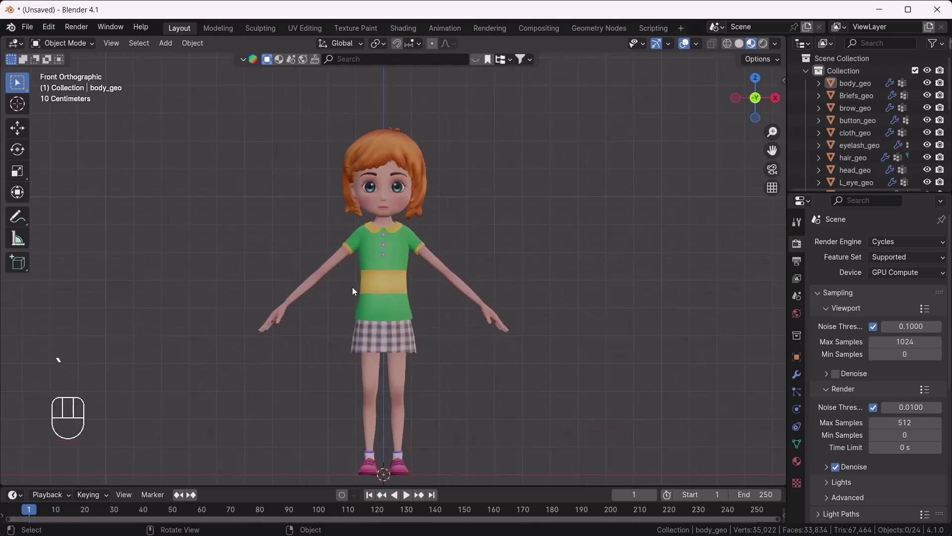
{"action": "left_click_drag", "start_coordinate": [384, 242], "coordinate": [389, 257]}
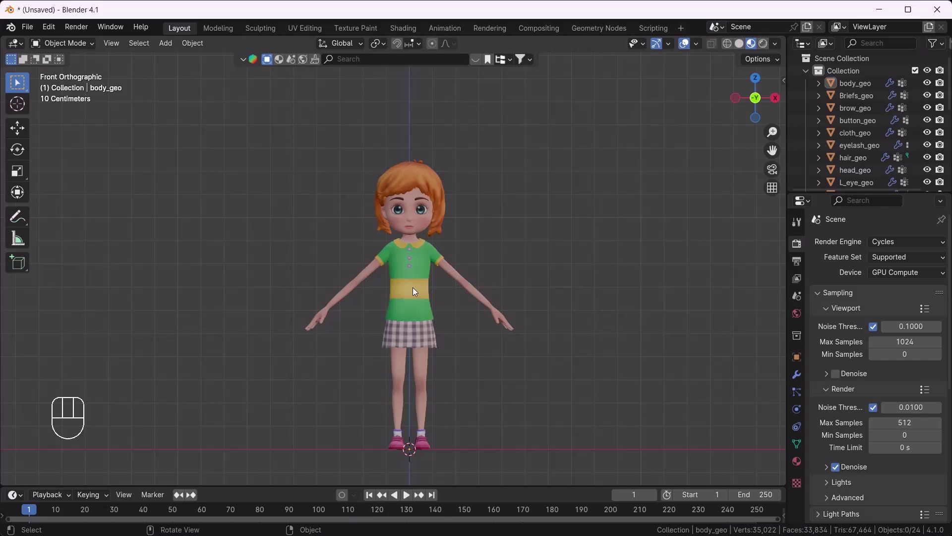
{"action": "left_click_drag", "start_coordinate": [426, 304], "coordinate": [414, 314]}
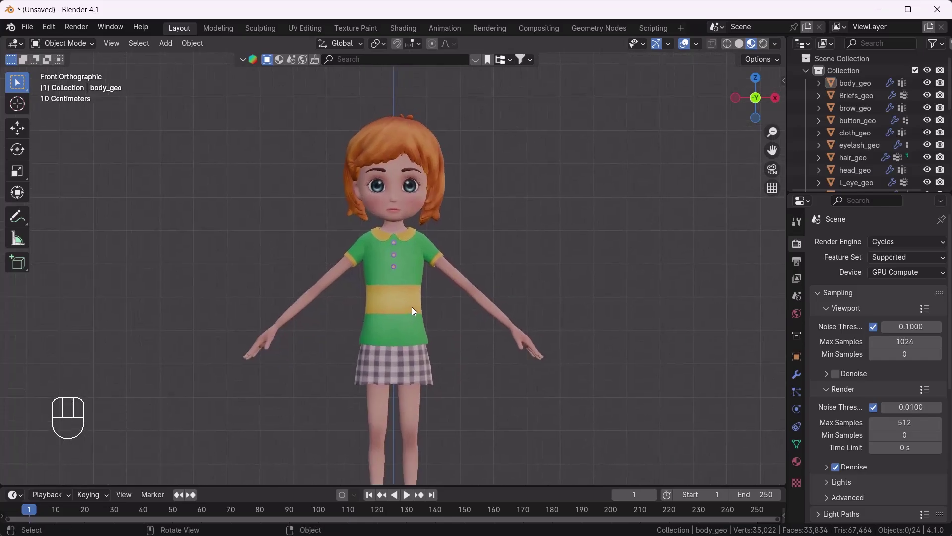
Step: Frame the whole character down to her shoes and recentre her in the view
{"action": "left_click_drag", "start_coordinate": [410, 332], "coordinate": [409, 293]}
{"action": "left_click_drag", "start_coordinate": [408, 303], "coordinate": [409, 344]}
{"action": "middle_click", "coordinate": [409, 343]}
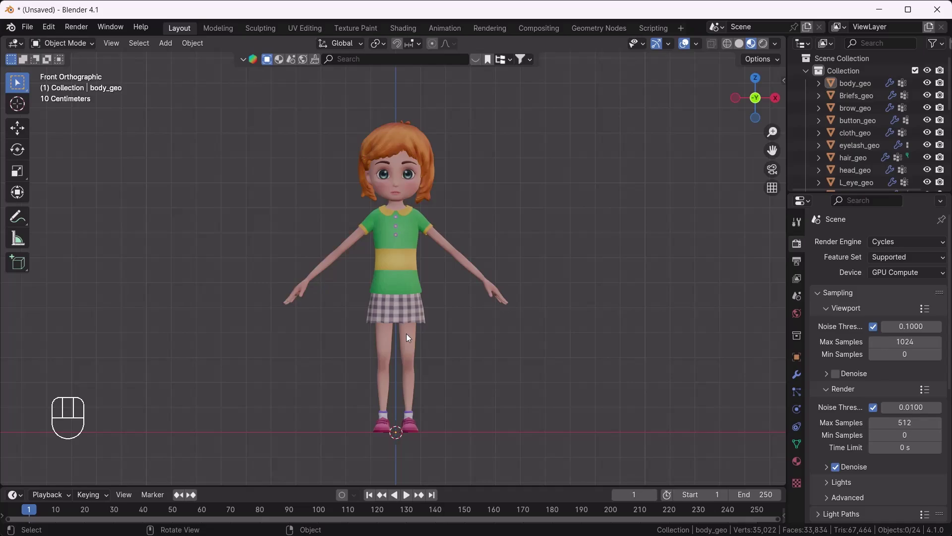
{"action": "left_click_drag", "start_coordinate": [389, 312], "coordinate": [387, 295]}
{"action": "middle_click", "coordinate": [408, 313]}
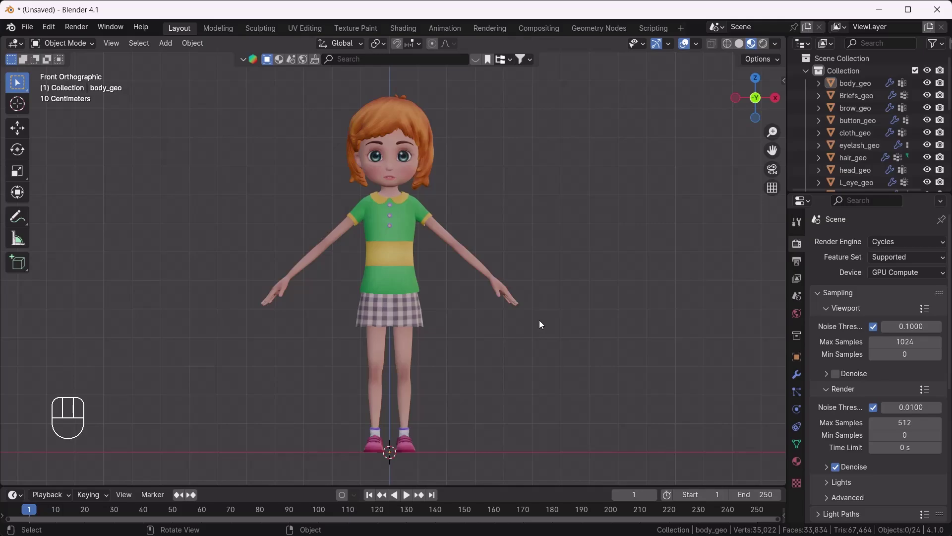
Step: Show the sidebar's ARP tab and expand the Auto-Rig Pro: Smart section
{"action": "key", "text": "n"}
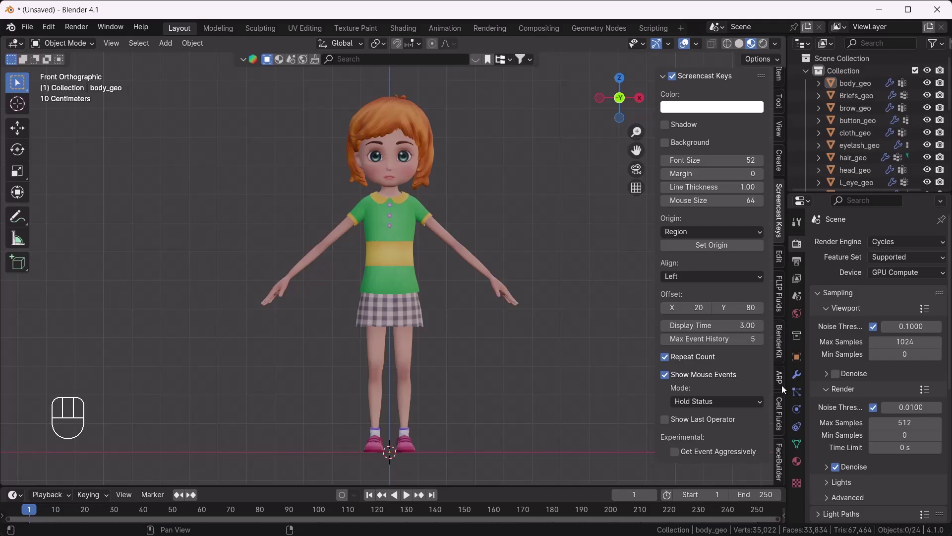
{"action": "left_click", "coordinate": [784, 382]}
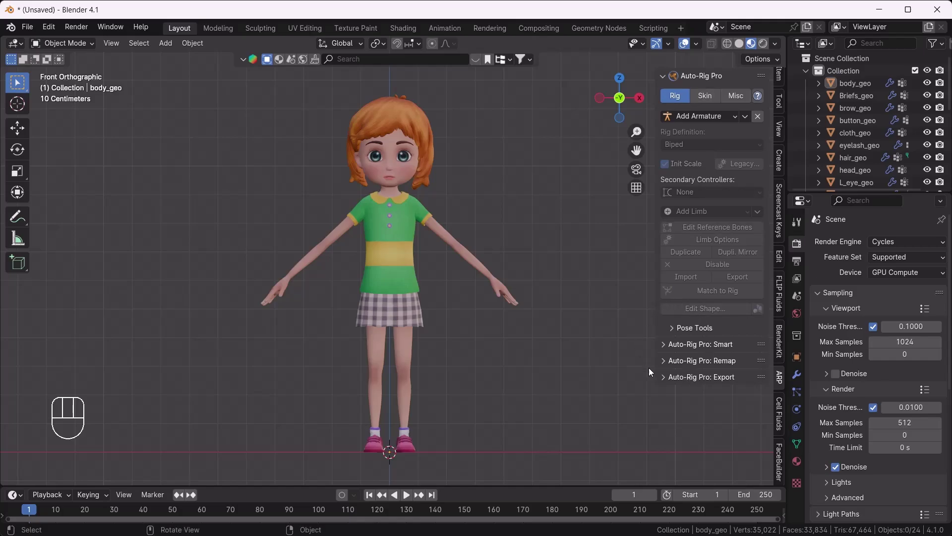
{"action": "left_click", "coordinate": [668, 348]}
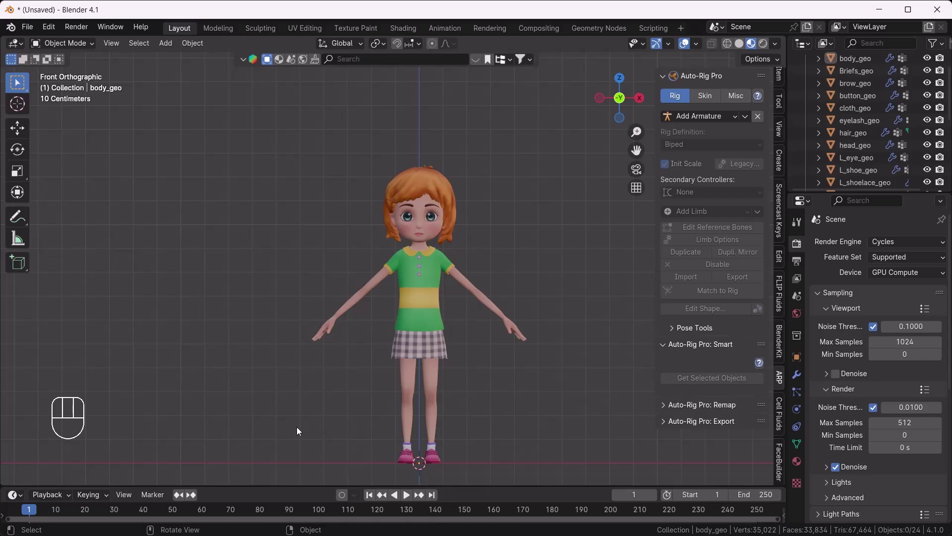
Step: Box-select all the girl's meshes and send them to Smart with Get Selected Objects
{"action": "left_click_drag", "start_coordinate": [412, 371], "coordinate": [404, 359]}
{"action": "left_click_drag", "start_coordinate": [249, 175], "coordinate": [588, 488]}
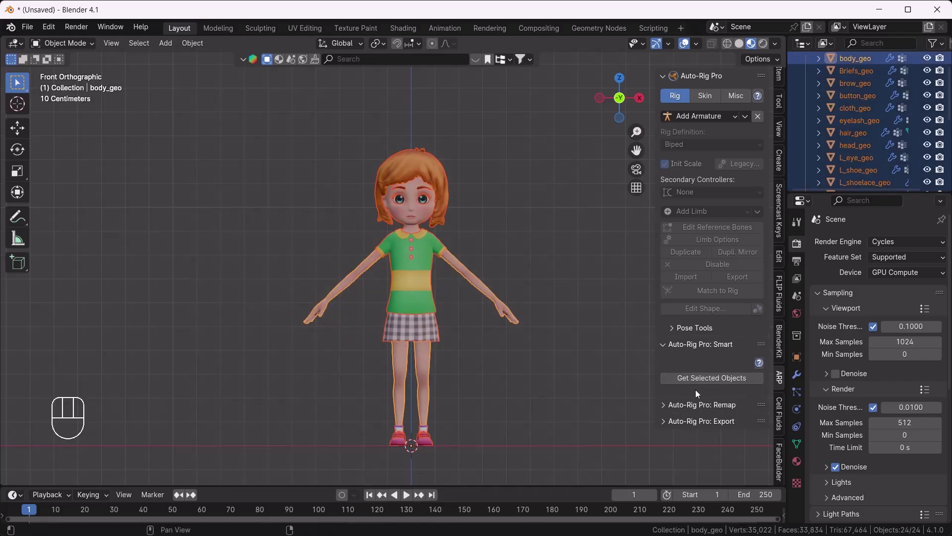
{"action": "left_click_drag", "start_coordinate": [708, 382], "coordinate": [681, 403]}
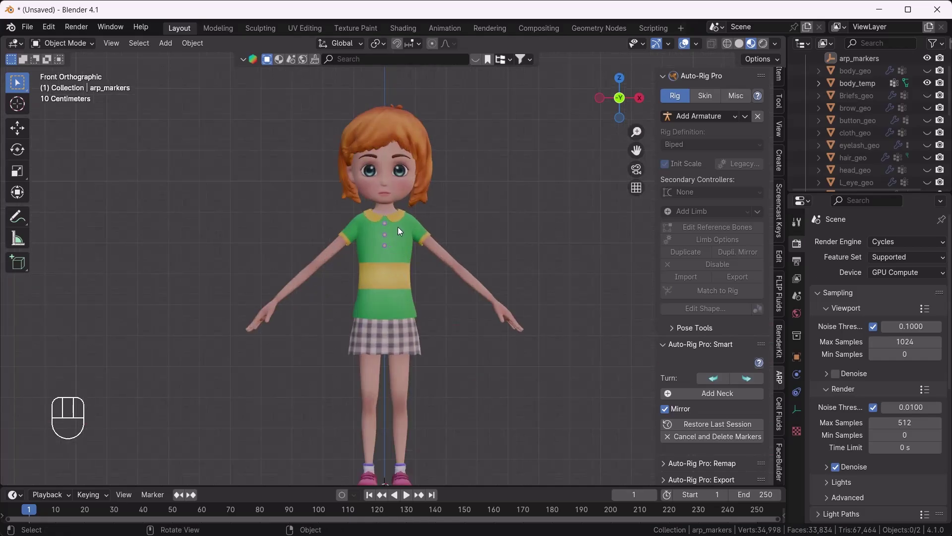
Step: Place the neck marker at the collar, the chin marker under the lips and the shoulder marker
{"action": "left_click_drag", "start_coordinate": [406, 233], "coordinate": [406, 228]}
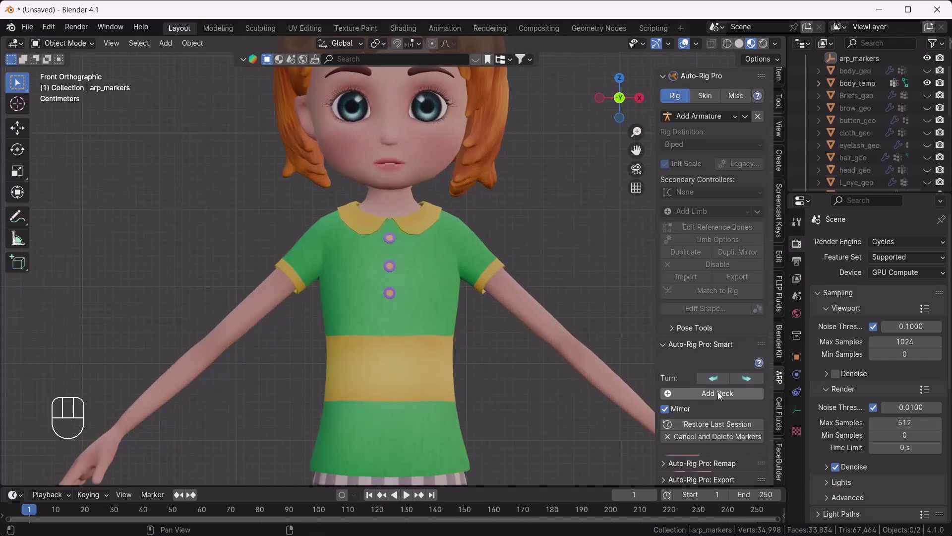
{"action": "left_click_drag", "start_coordinate": [721, 395], "coordinate": [420, 205]}
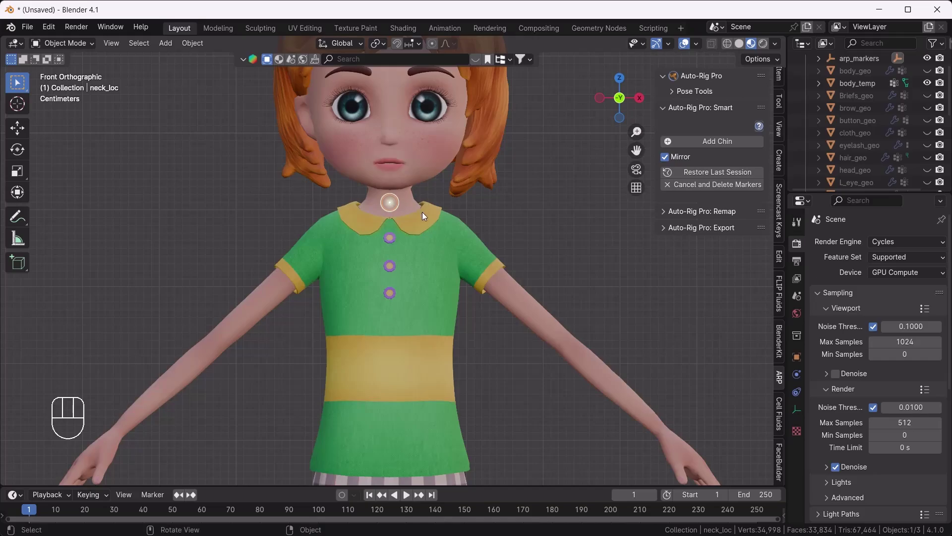
{"action": "left_click_drag", "start_coordinate": [415, 272], "coordinate": [409, 231]}
{"action": "left_click_drag", "start_coordinate": [463, 211], "coordinate": [461, 243]}
{"action": "left_click_drag", "start_coordinate": [733, 143], "coordinate": [471, 224]}
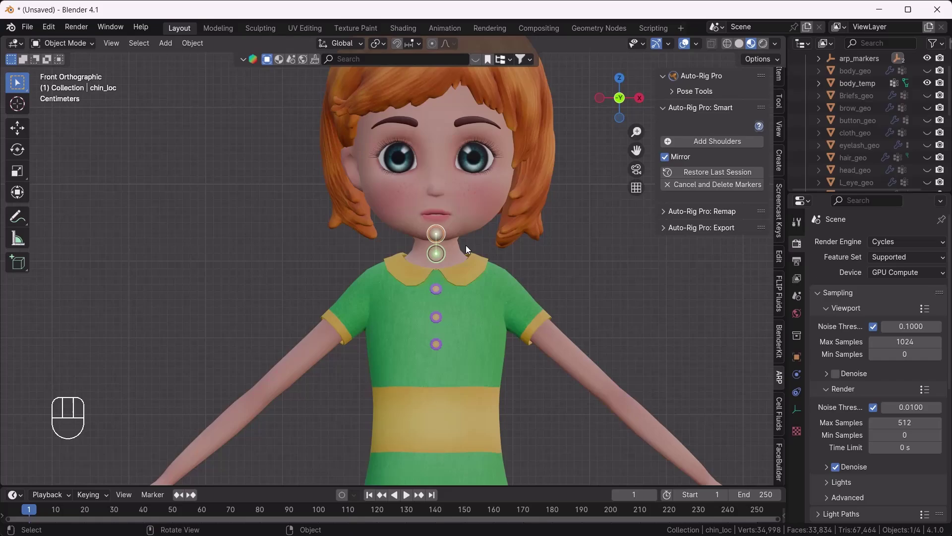
{"action": "left_click_drag", "start_coordinate": [463, 309], "coordinate": [442, 270]}
{"action": "left_click_drag", "start_coordinate": [730, 144], "coordinate": [482, 252]}
Step: Place the wrist marker on the left wrist and the spine root marker at the hips
{"action": "left_click_drag", "start_coordinate": [570, 316], "coordinate": [522, 251]}
{"action": "left_click_drag", "start_coordinate": [716, 143], "coordinate": [602, 346]}
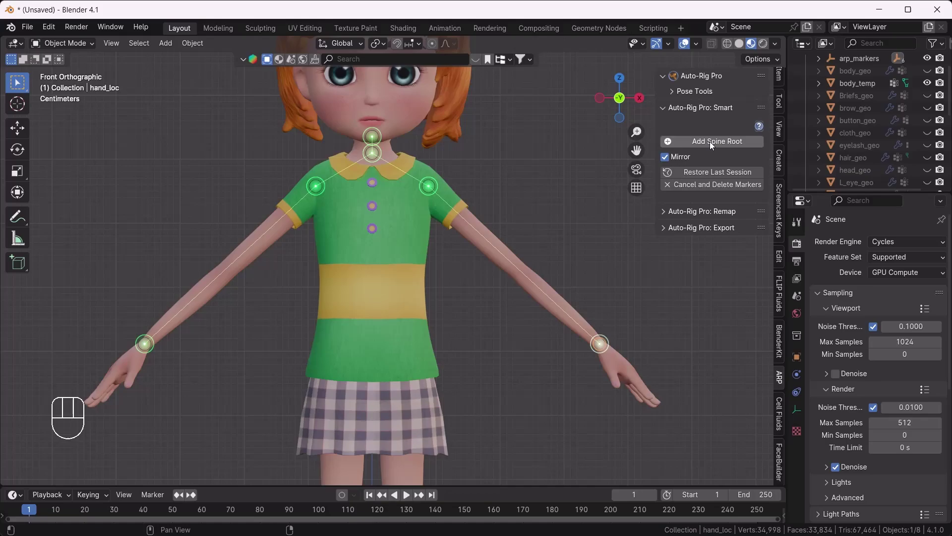
{"action": "left_click_drag", "start_coordinate": [714, 145], "coordinate": [475, 362]}
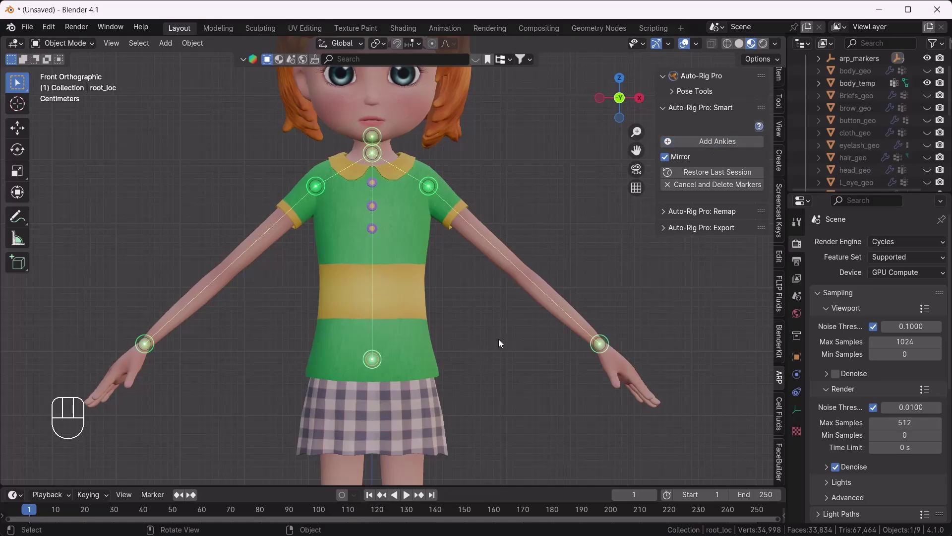
Step: Place the ankle marker and finish the body markers, reaching the skeleton settings
{"action": "middle_click", "coordinate": [478, 362]}
{"action": "left_click_drag", "start_coordinate": [439, 260], "coordinate": [431, 282]}
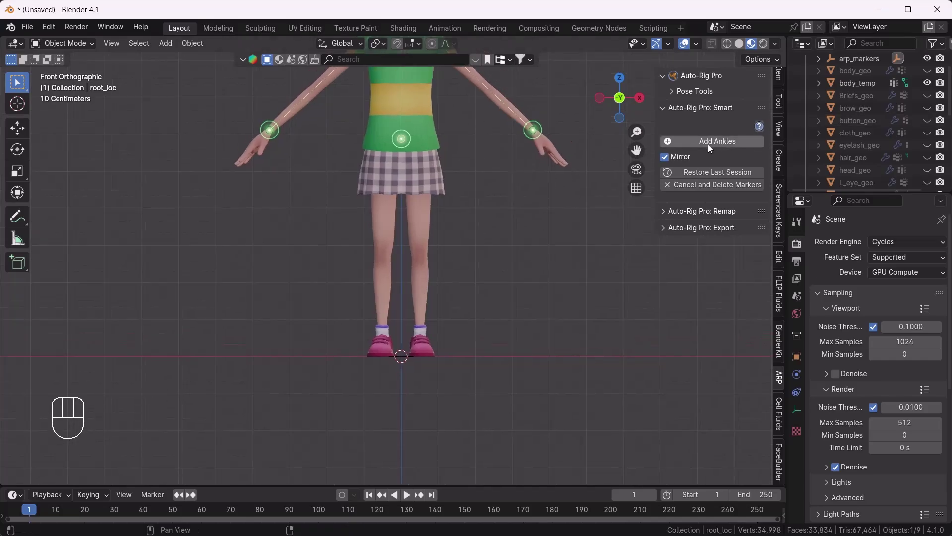
{"action": "left_click_drag", "start_coordinate": [715, 145], "coordinate": [423, 335]}
{"action": "left_click_drag", "start_coordinate": [453, 206], "coordinate": [453, 291]}
{"action": "left_click_drag", "start_coordinate": [463, 218], "coordinate": [460, 285]}
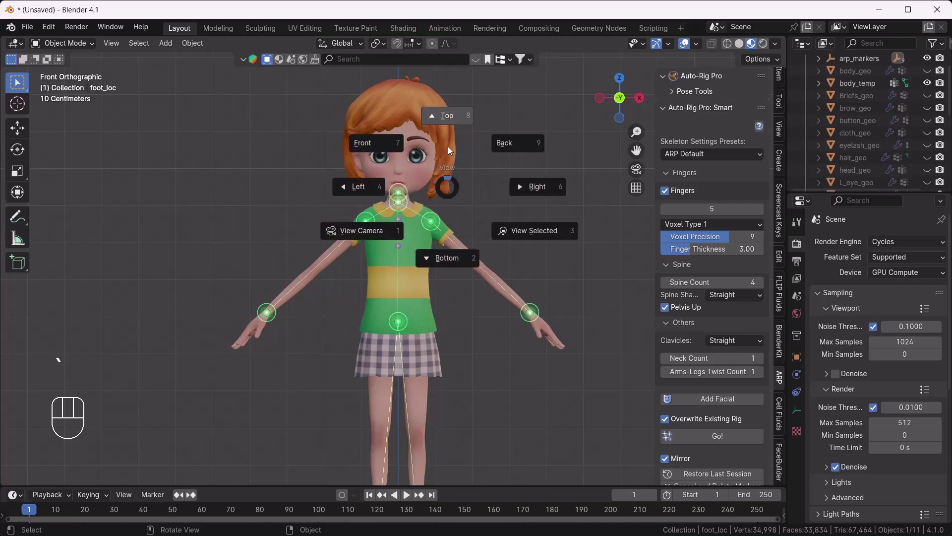
Step: From the top view, move the centre-line markers to the body's middle depth
{"action": "middle_click", "coordinate": [432, 354]}
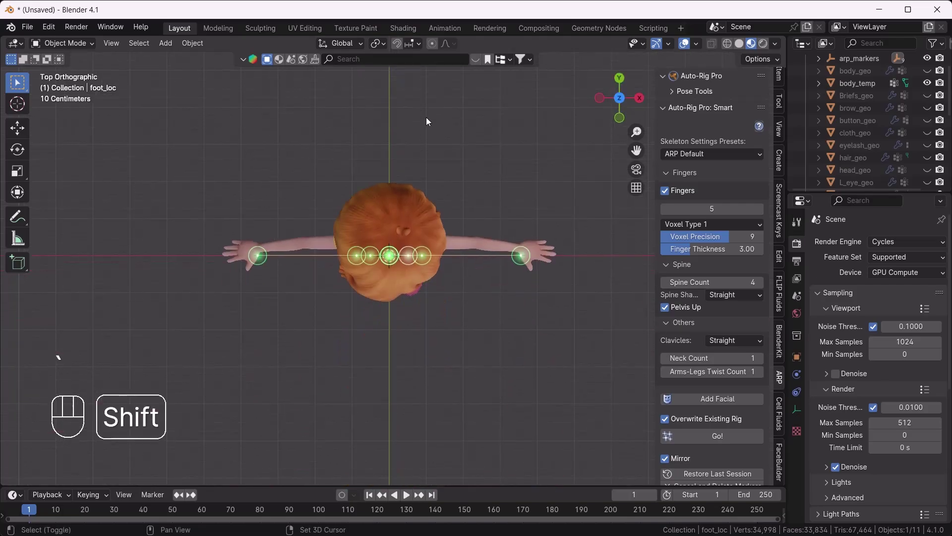
{"action": "left_click_drag", "start_coordinate": [526, 289], "coordinate": [474, 289]}
{"action": "left_click_drag", "start_coordinate": [520, 306], "coordinate": [458, 207]}
{"action": "left_click", "coordinate": [26, 124]}
{"action": "left_click_drag", "start_coordinate": [525, 286], "coordinate": [463, 210]}
{"action": "left_click", "coordinate": [499, 234]}
{"action": "left_click_drag", "start_coordinate": [495, 226], "coordinate": [495, 206]}
Step: From the side view, shift the spine and neck markers into the torso and the wrist marker into the wrist
{"action": "middle_click", "coordinate": [373, 263]}
{"action": "left_click", "coordinate": [402, 249]}
{"action": "left_click_drag", "start_coordinate": [377, 205], "coordinate": [376, 197]}
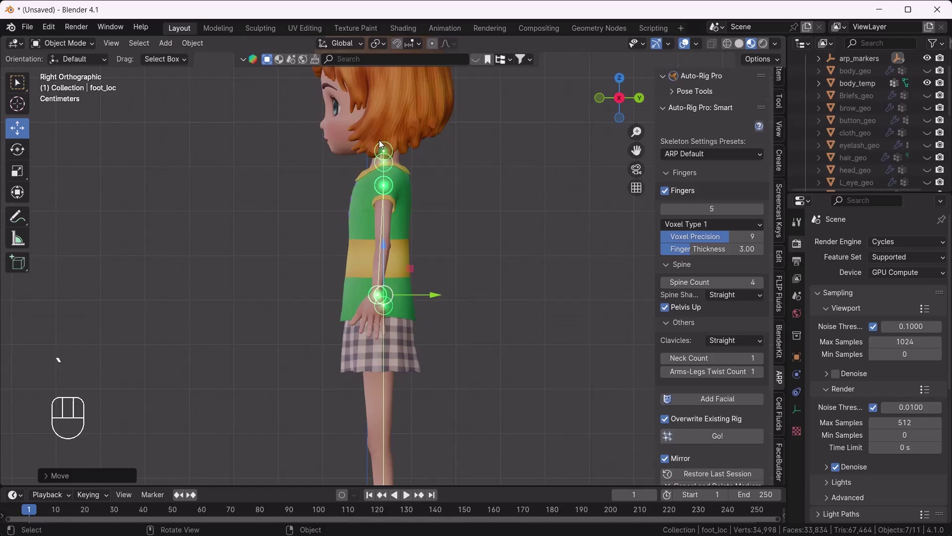
{"action": "left_click", "coordinate": [404, 130]}
{"action": "left_click_drag", "start_coordinate": [442, 139], "coordinate": [255, 132]}
{"action": "middle_click", "coordinate": [437, 332]}
{"action": "left_click_drag", "start_coordinate": [405, 316], "coordinate": [421, 258]}
Step: Select both wrist markers to check their depth, then bring the ankles into view
{"action": "left_click", "coordinate": [434, 281]}
{"action": "left_click", "coordinate": [443, 266]}
{"action": "left_click", "coordinate": [401, 259]}
{"action": "double_click", "coordinate": [466, 272]}
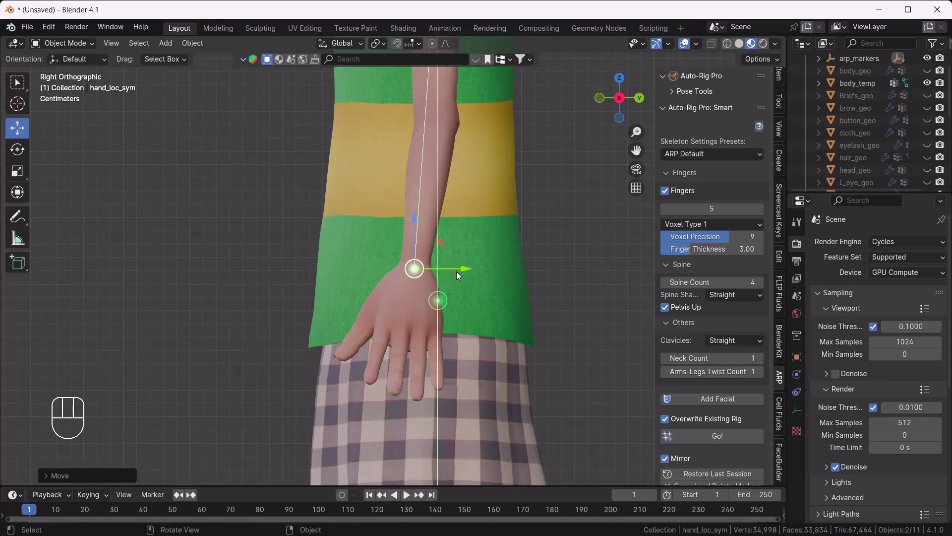
{"action": "middle_click", "coordinate": [461, 381]}
{"action": "left_click_drag", "start_coordinate": [443, 358], "coordinate": [441, 262]}
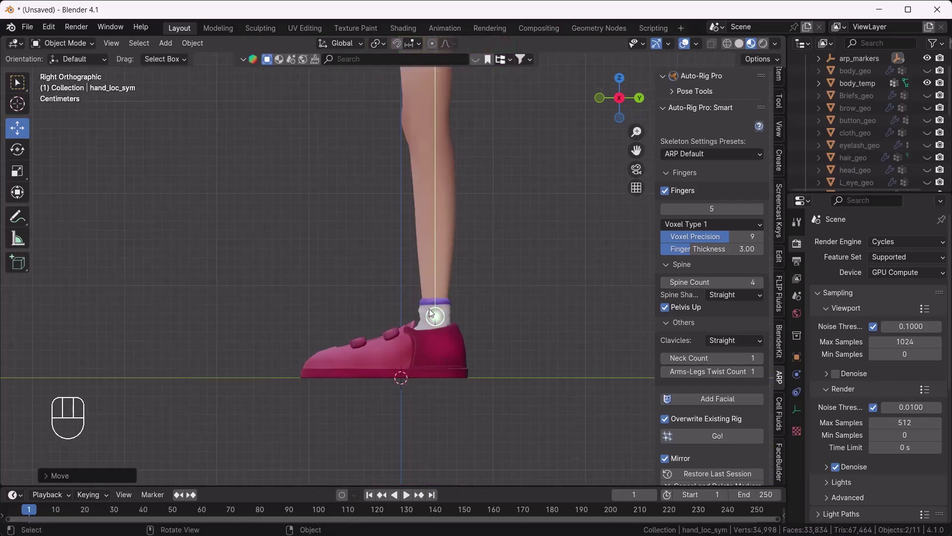
Step: Move both ankle markers to the ankle's centre and return to a front view of the upper body
{"action": "left_click", "coordinate": [405, 293]}
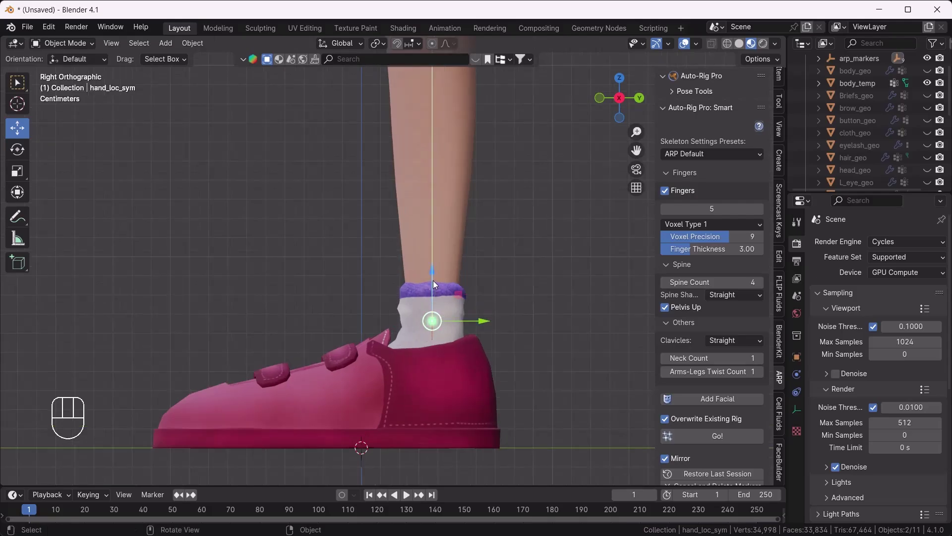
{"action": "double_click", "coordinate": [436, 283]}
{"action": "key", "text": "`"}
{"action": "middle_click", "coordinate": [411, 191]}
{"action": "left_click_drag", "start_coordinate": [421, 149], "coordinate": [416, 299]}
{"action": "middle_click", "coordinate": [411, 253]}
{"action": "middle_click", "coordinate": [404, 234]}
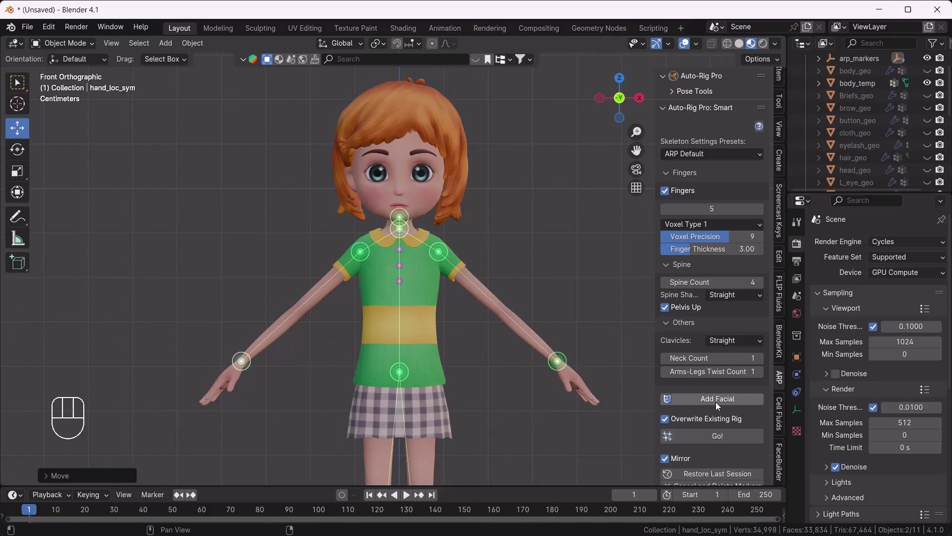
Step: Start Add Facial so the face marker guides appear over the girl's face
{"action": "left_click", "coordinate": [712, 401]}
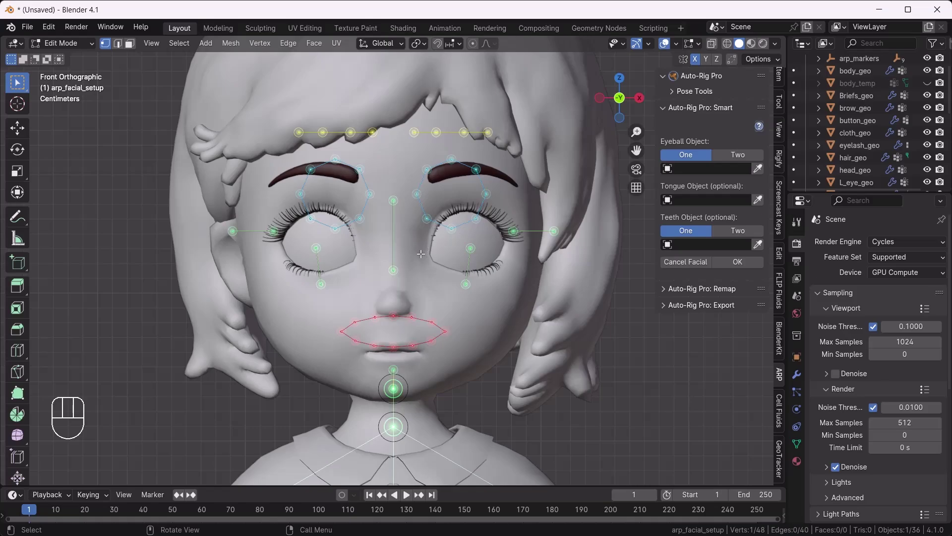
Step: Show the face textured and move the cheek marker lower below the right eye
{"action": "left_click_drag", "start_coordinate": [444, 266], "coordinate": [400, 234]}
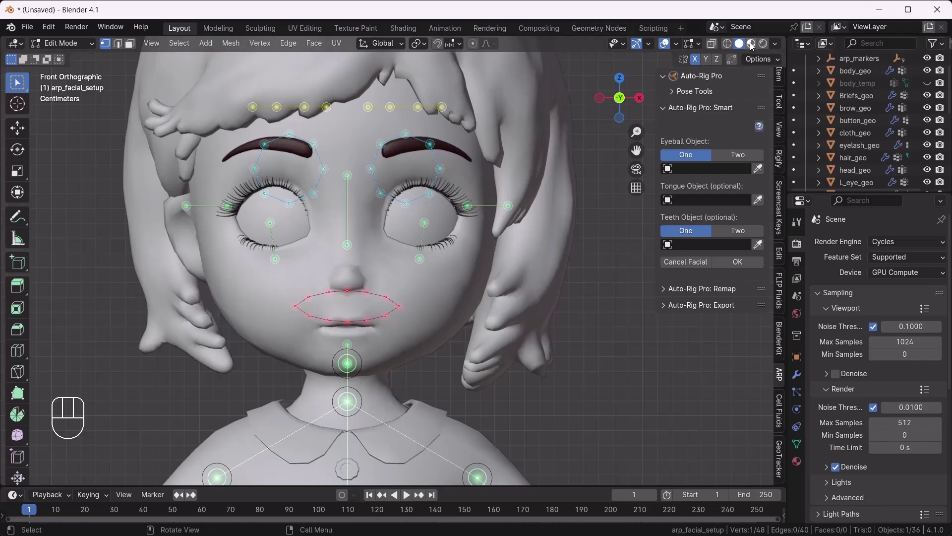
{"action": "left_click", "coordinate": [754, 45]}
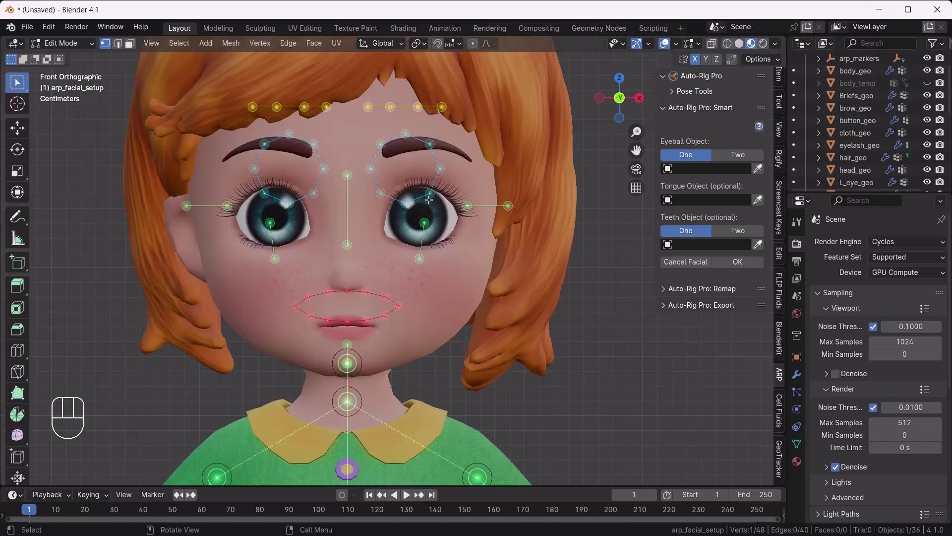
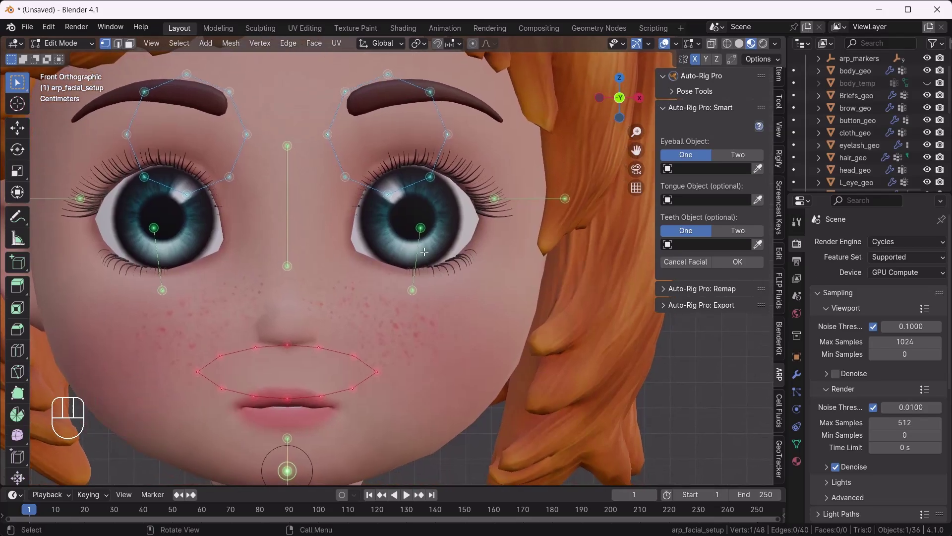
{"action": "left_click", "coordinate": [421, 227]}
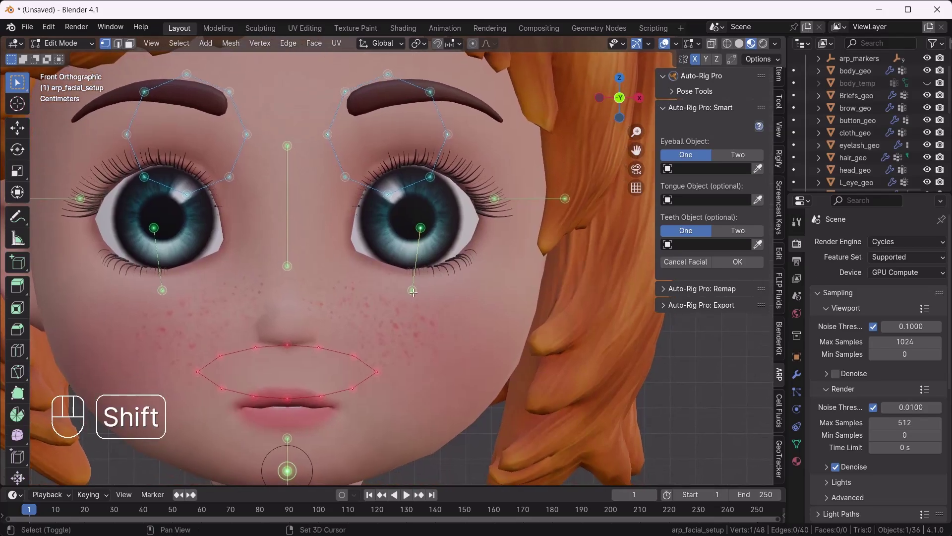
{"action": "left_click", "coordinate": [413, 290]}
{"action": "key", "text": "g"}
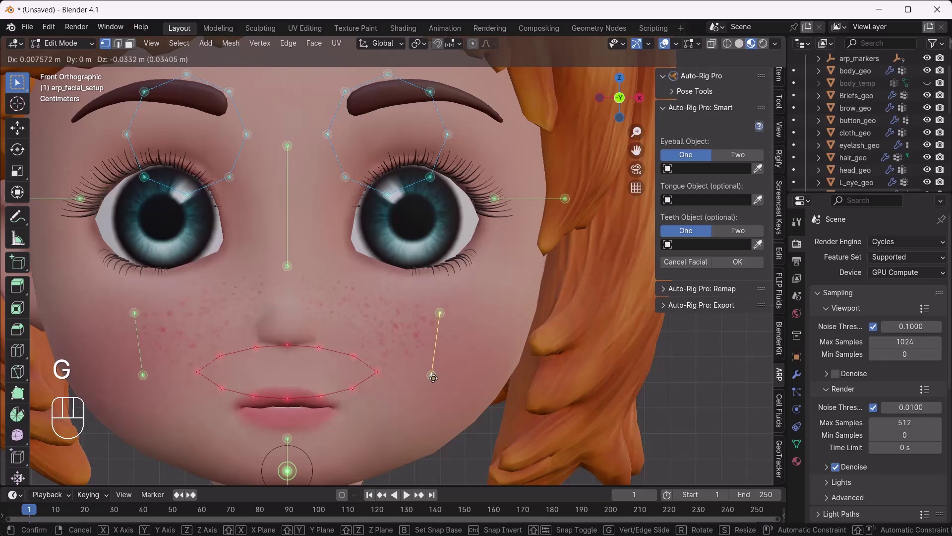
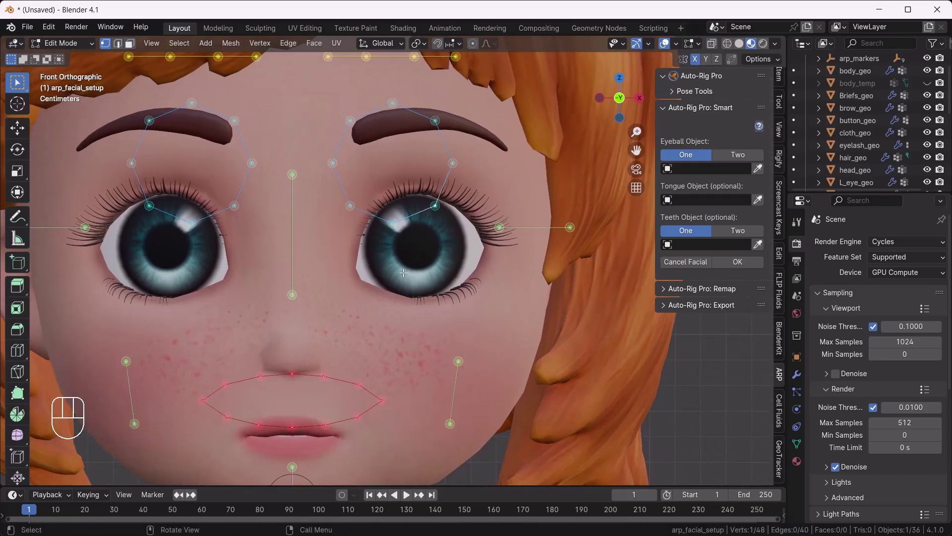
Step: Select the right eye marker ring ready to fit it to the eye outline
{"action": "key", "text": "l"}
{"action": "key", "text": "g"}
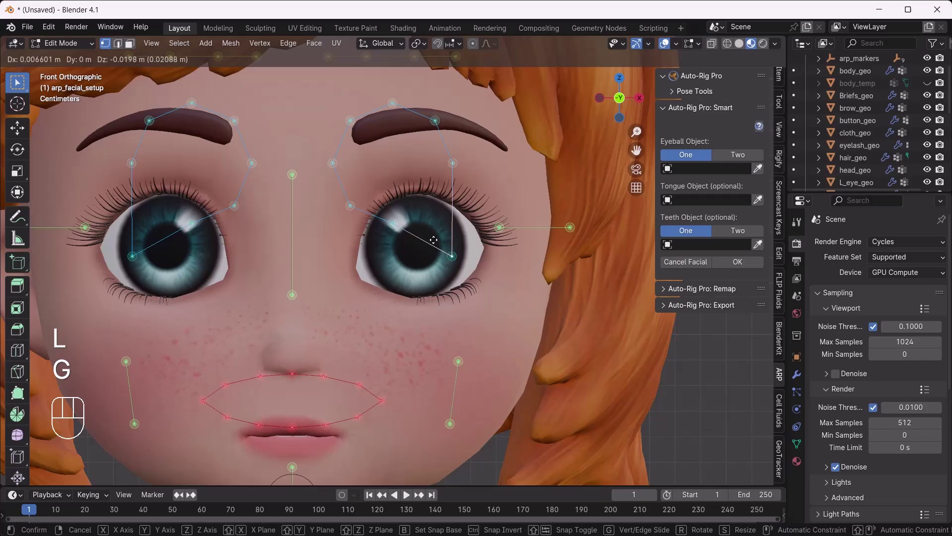
{"action": "key", "text": "ctrl+l"}
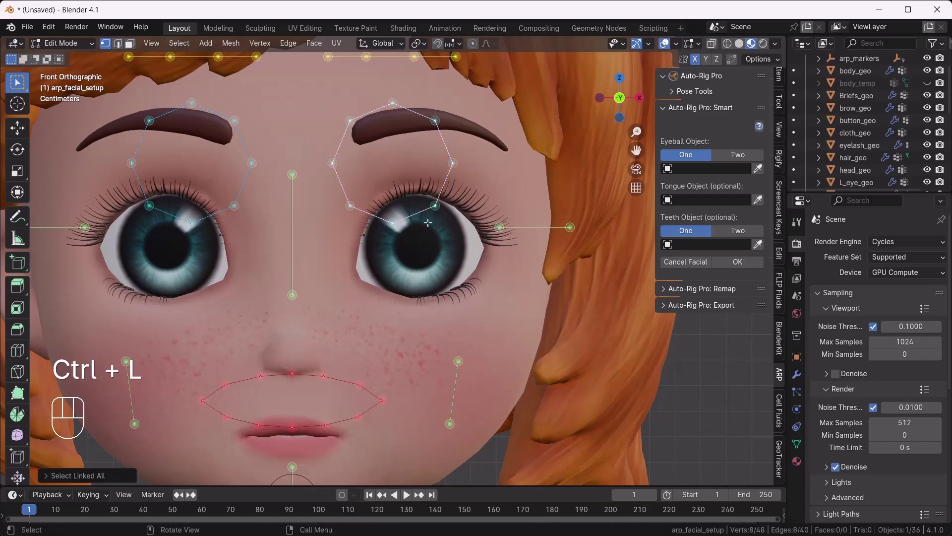
Step: Shrink the eye ring onto the eye and snap its lower points to the eyelid edge
{"action": "key", "text": "g"}
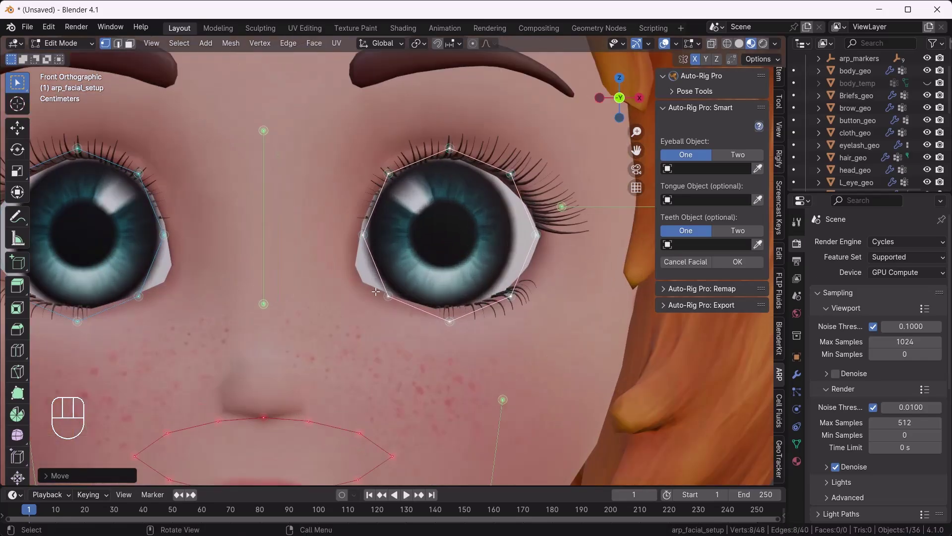
{"action": "left_click", "coordinate": [365, 279]}
{"action": "left_click", "coordinate": [392, 302]}
{"action": "key", "text": "g"}
{"action": "left_click", "coordinate": [360, 218]}
{"action": "key", "text": "g"}
{"action": "left_click_drag", "start_coordinate": [458, 323], "coordinate": [491, 345]}
Step: Fit the lash-line, outer-corner and upper-eyelid points along the eye contour
{"action": "key", "text": "g"}
{"action": "left_click_drag", "start_coordinate": [571, 303], "coordinate": [583, 315]}
{"action": "key", "text": "g"}
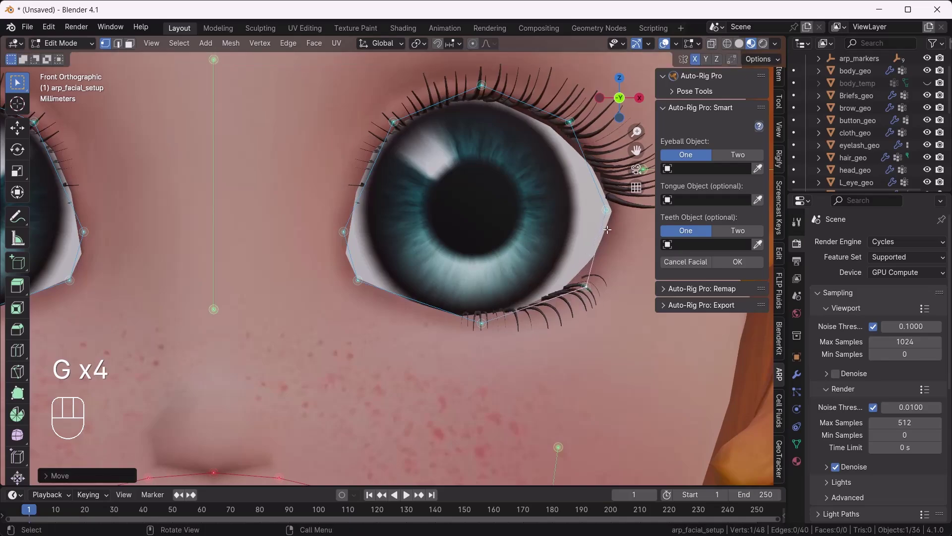
{"action": "left_click_drag", "start_coordinate": [606, 205], "coordinate": [619, 215]}
{"action": "key", "text": "g"}
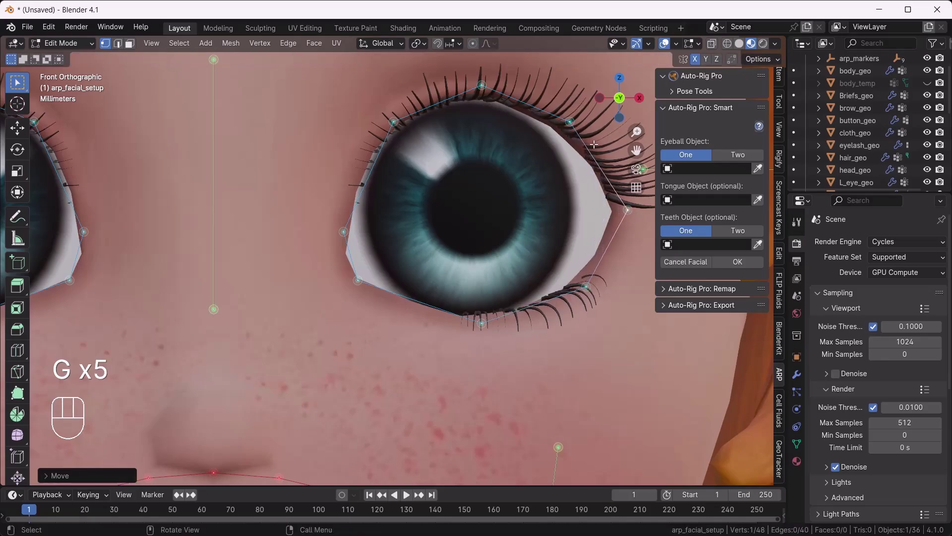
{"action": "left_click", "coordinate": [570, 112]}
{"action": "key", "text": "g"}
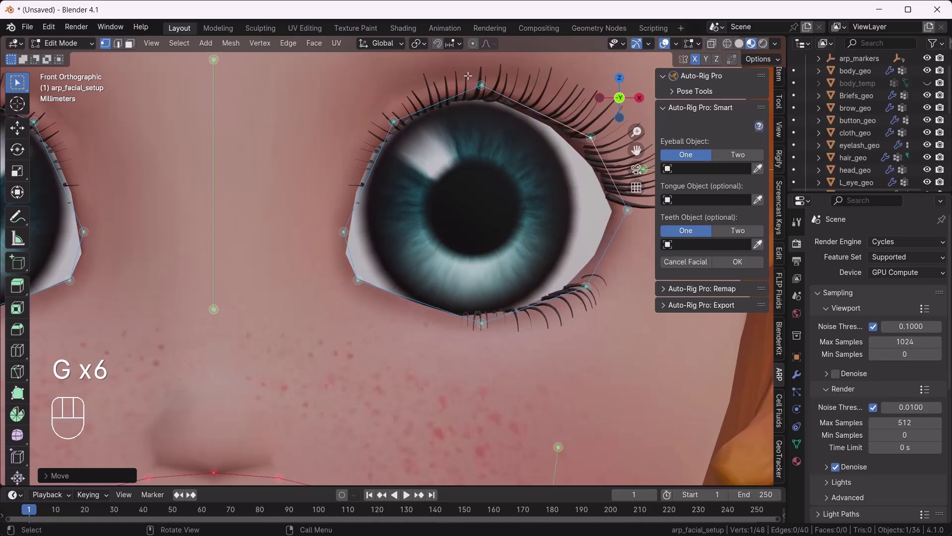
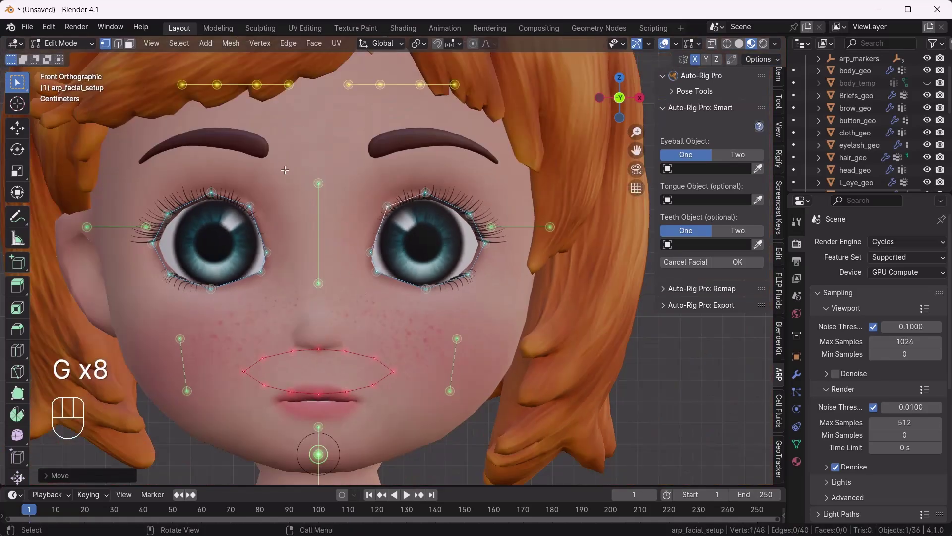
Step: Lower the nose-bridge marker to eye level
{"action": "left_click_drag", "start_coordinate": [291, 173], "coordinate": [339, 291]}
{"action": "left_click_drag", "start_coordinate": [304, 275], "coordinate": [327, 297]}
{"action": "key", "text": "g"}
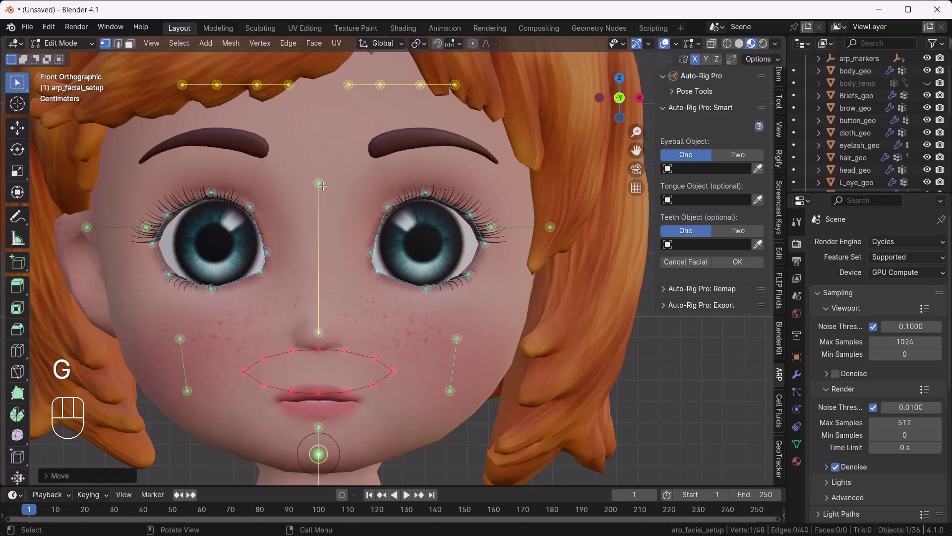
{"action": "left_click_drag", "start_coordinate": [306, 162], "coordinate": [331, 212]}
{"action": "key", "text": "g"}
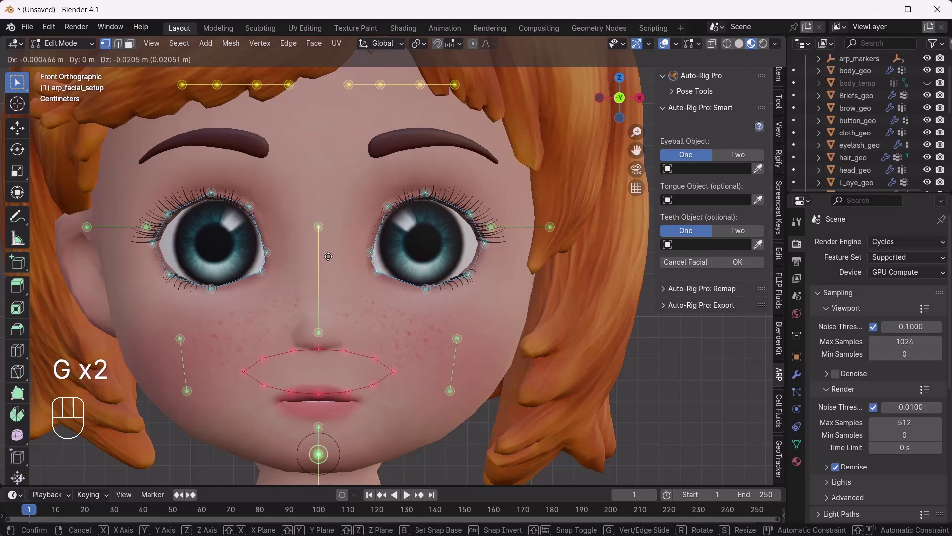
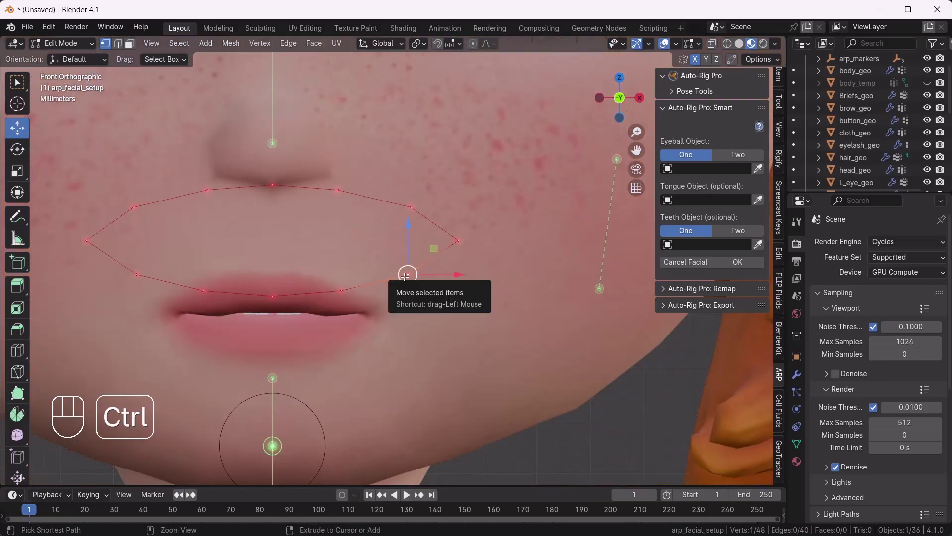
Step: Scale and move the lip marker loop so it hugs the mouth outline
{"action": "key", "text": "ctrl+l"}
{"action": "left_click_drag", "start_coordinate": [271, 212], "coordinate": [265, 278]}
{"action": "key", "text": "s"}
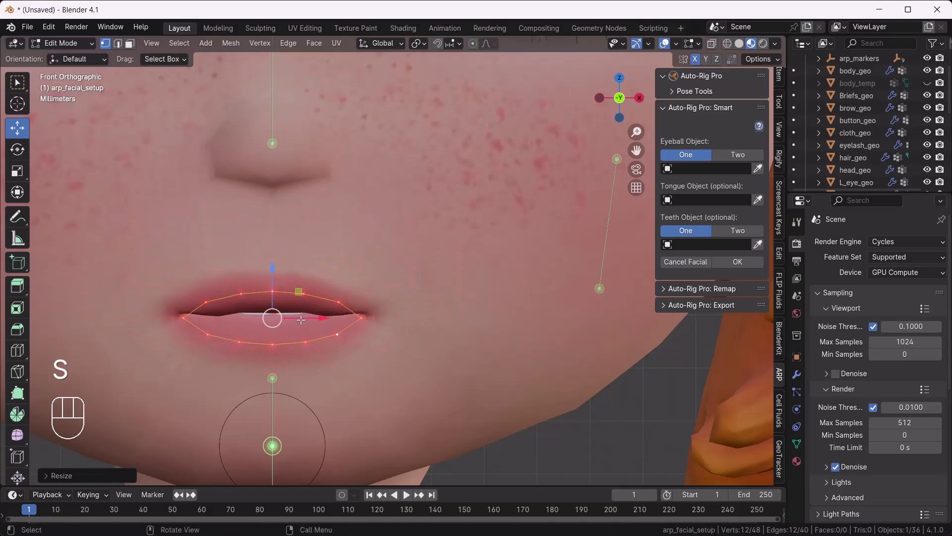
{"action": "double_click", "coordinate": [273, 277]}
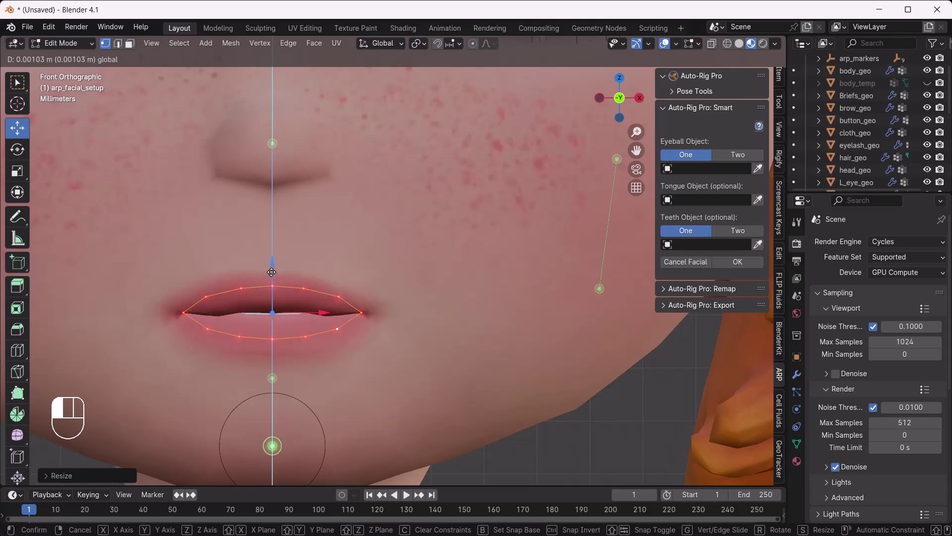
{"action": "key", "text": "s"}
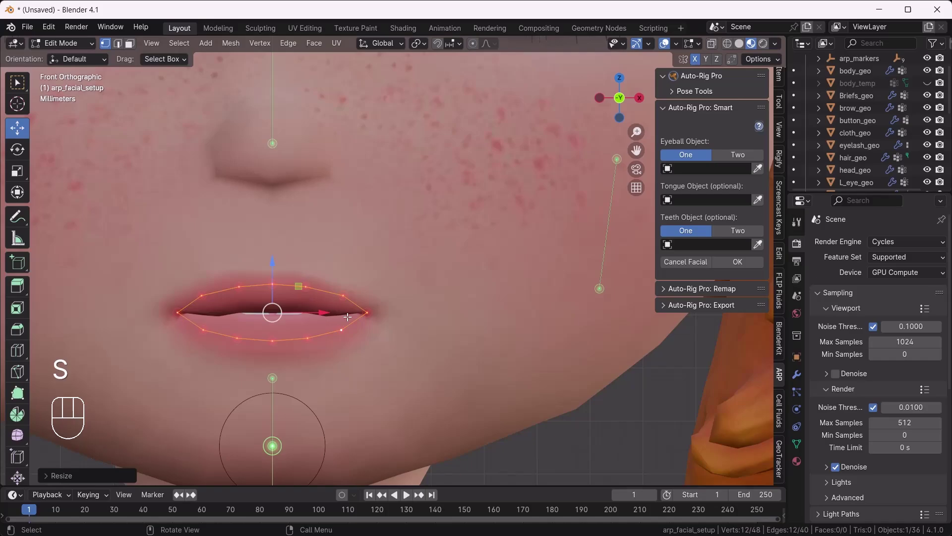
{"action": "left_click_drag", "start_coordinate": [358, 342], "coordinate": [447, 267]}
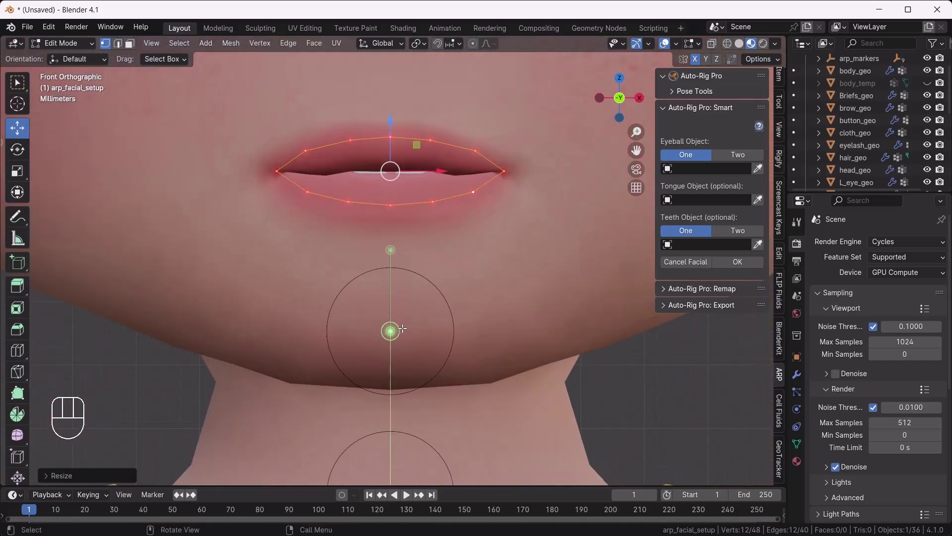
Step: Move the chin marker points down to the chin
{"action": "left_click", "coordinate": [368, 237]}
{"action": "left_click", "coordinate": [397, 259]}
{"action": "key", "text": "g"}
{"action": "left_click", "coordinate": [401, 351]}
{"action": "key", "text": "g"}
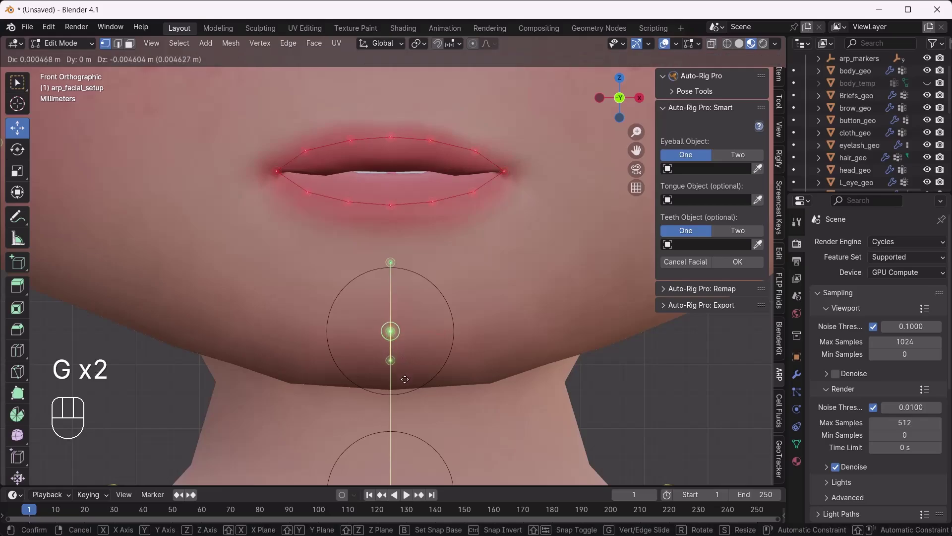
Step: Lower the upper ear marker beside the head beneath the hair
{"action": "middle_click", "coordinate": [495, 280]}
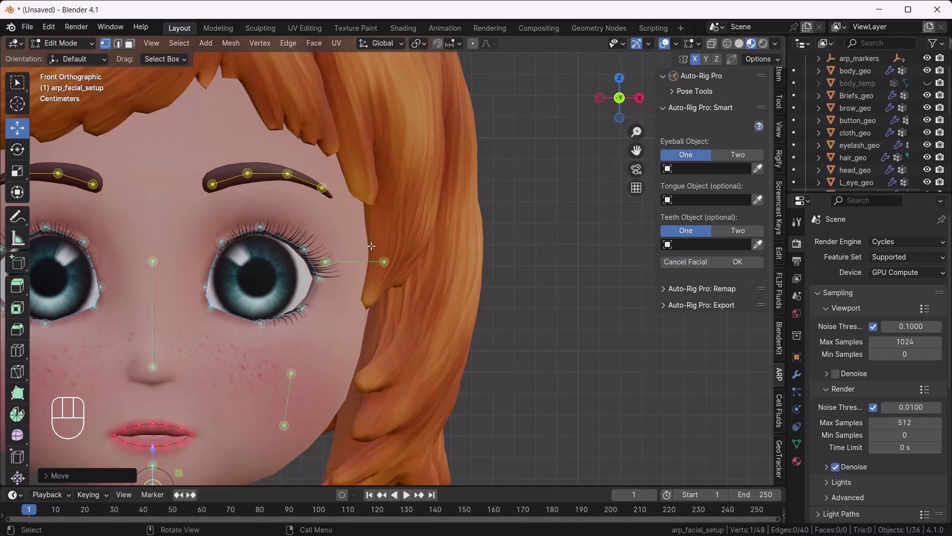
{"action": "left_click_drag", "start_coordinate": [370, 239], "coordinate": [390, 274]}
{"action": "left_click_drag", "start_coordinate": [416, 263], "coordinate": [465, 246]}
{"action": "left_click_drag", "start_coordinate": [444, 229], "coordinate": [442, 203]}
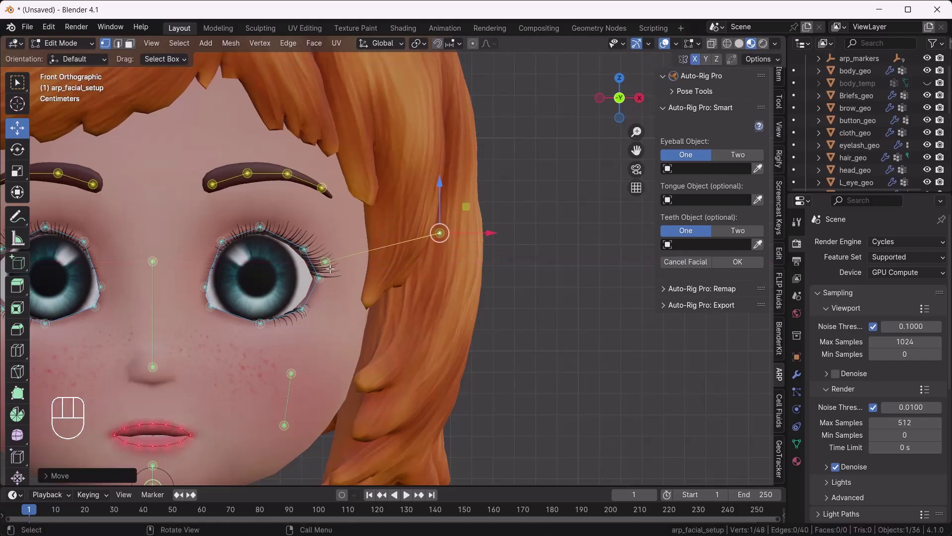
{"action": "left_click", "coordinate": [326, 261]}
{"action": "key", "text": "g"}
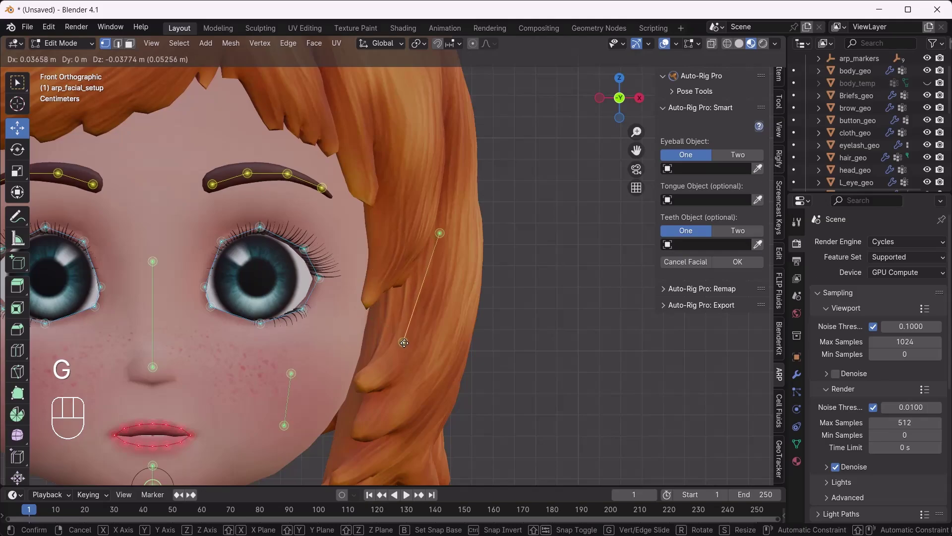
{"action": "left_click_drag", "start_coordinate": [513, 361], "coordinate": [529, 278]}
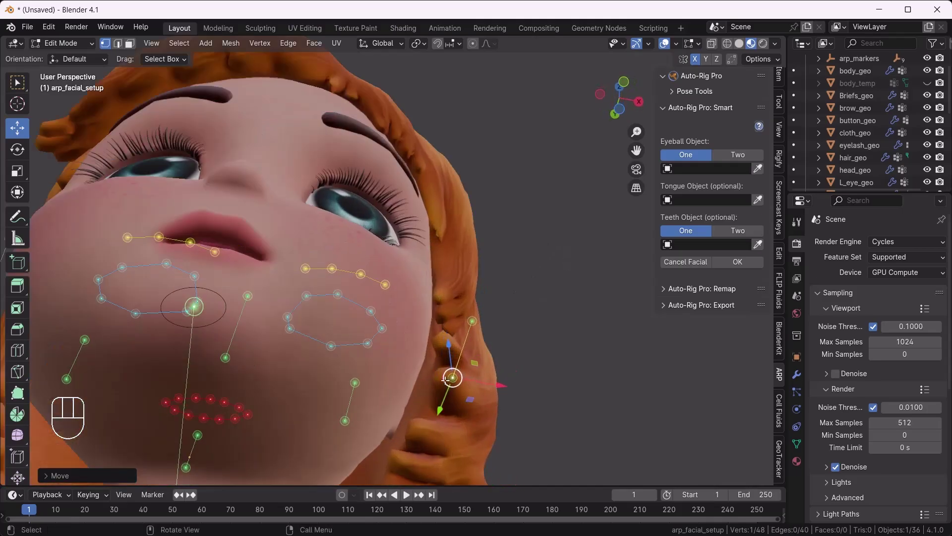
Step: Orbit to check depth and refine both ear marker points along the hair
{"action": "left_click_drag", "start_coordinate": [424, 415], "coordinate": [413, 375]}
{"action": "left_click", "coordinate": [470, 281]}
{"action": "left_click_drag", "start_coordinate": [447, 399], "coordinate": [446, 385]}
{"action": "left_click_drag", "start_coordinate": [454, 348], "coordinate": [439, 390]}
{"action": "left_click_drag", "start_coordinate": [434, 382], "coordinate": [445, 411]}
{"action": "left_click", "coordinate": [477, 368]}
{"action": "left_click_drag", "start_coordinate": [472, 370], "coordinate": [389, 446]}
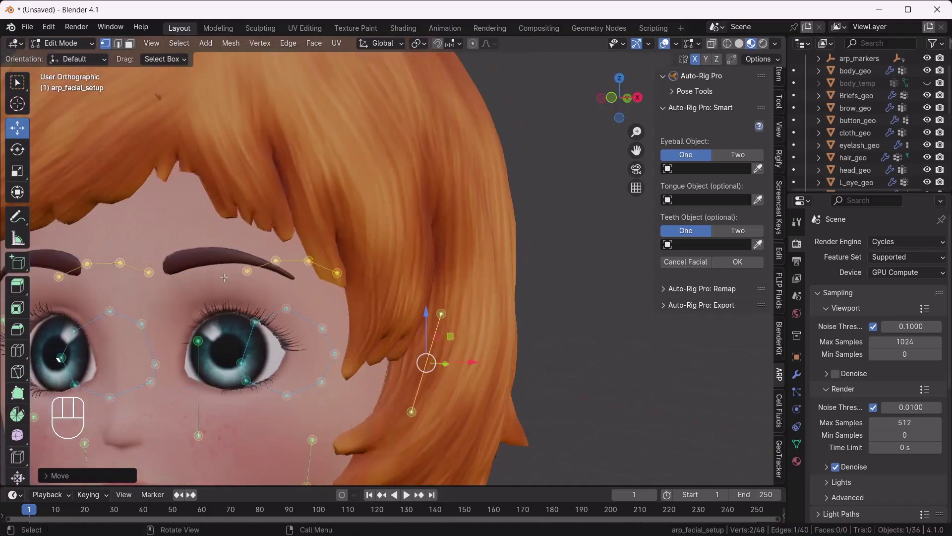
Step: Return to the front view and frame the eye and ear area
{"action": "middle_click", "coordinate": [304, 307]}
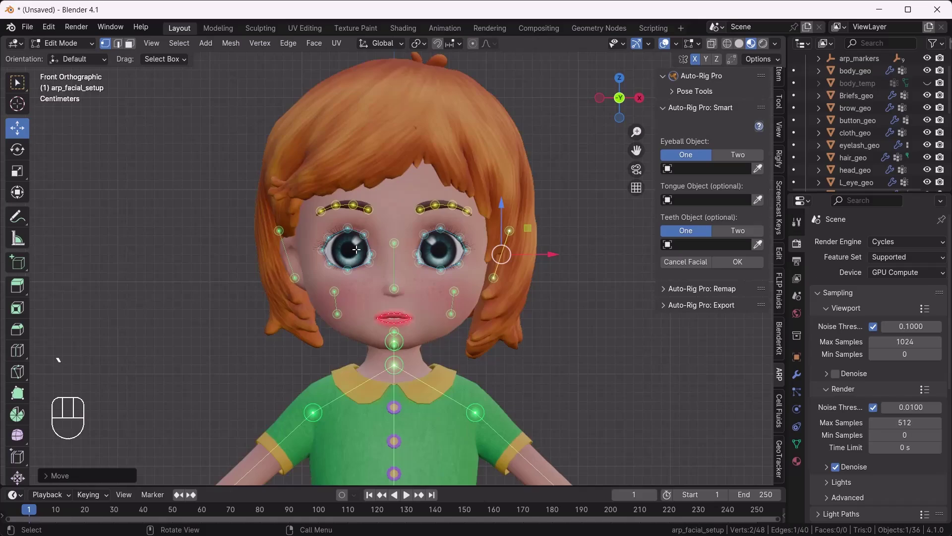
{"action": "left_click_drag", "start_coordinate": [397, 274], "coordinate": [383, 307]}
{"action": "left_click_drag", "start_coordinate": [517, 293], "coordinate": [480, 314]}
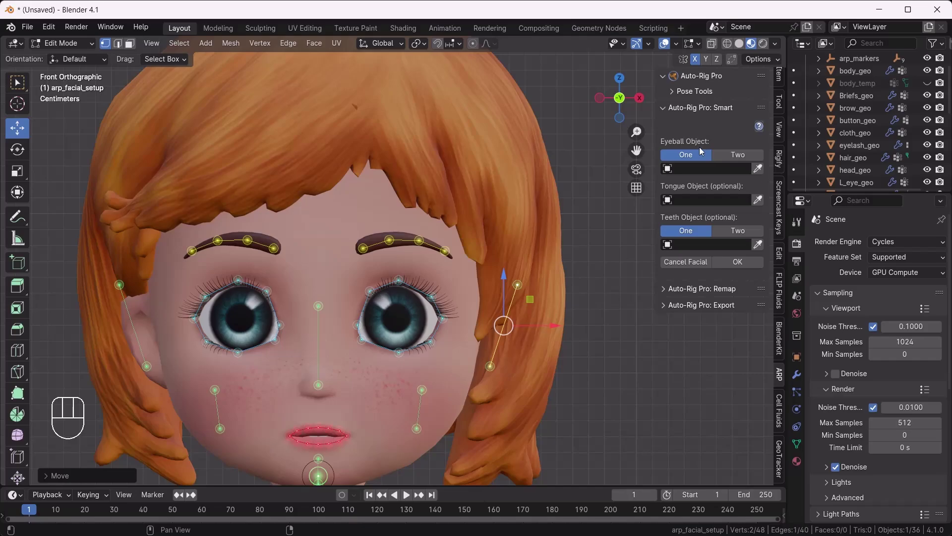
Step: Set Eyeball Object to Two and assign the left and right eye meshes
{"action": "left_click", "coordinate": [741, 155]}
{"action": "left_click_drag", "start_coordinate": [701, 182], "coordinate": [705, 205]}
{"action": "key", "text": "BackSpace"}
{"action": "key", "text": "BackSpace"}
{"action": "left_click_drag", "start_coordinate": [709, 203], "coordinate": [703, 241]}
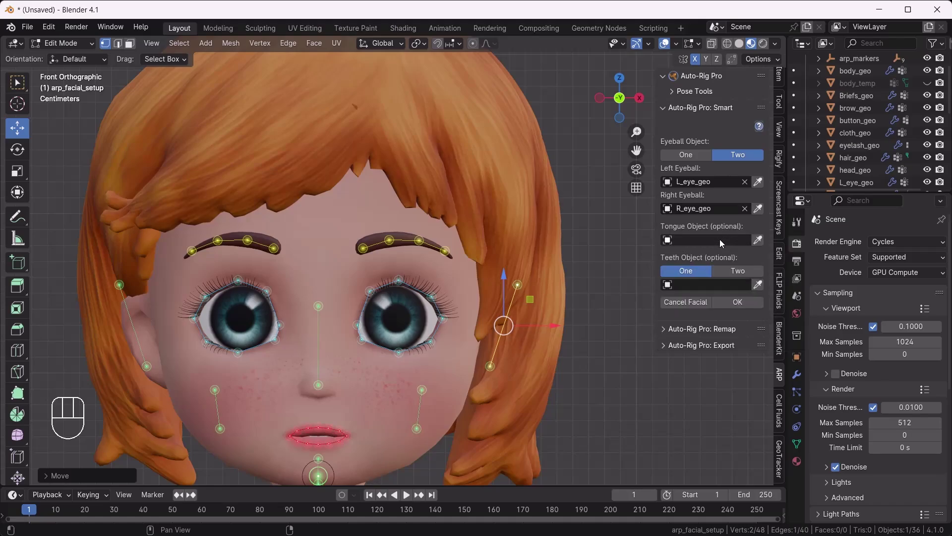
Step: Assign the tongue mesh and filter the object list for the upper and lower tooth meshes
{"action": "left_click_drag", "start_coordinate": [724, 242], "coordinate": [706, 275]}
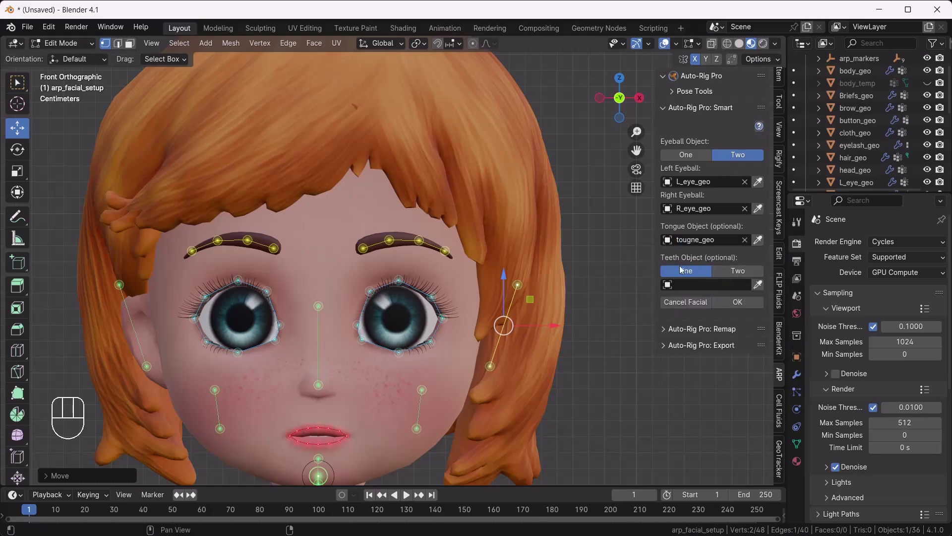
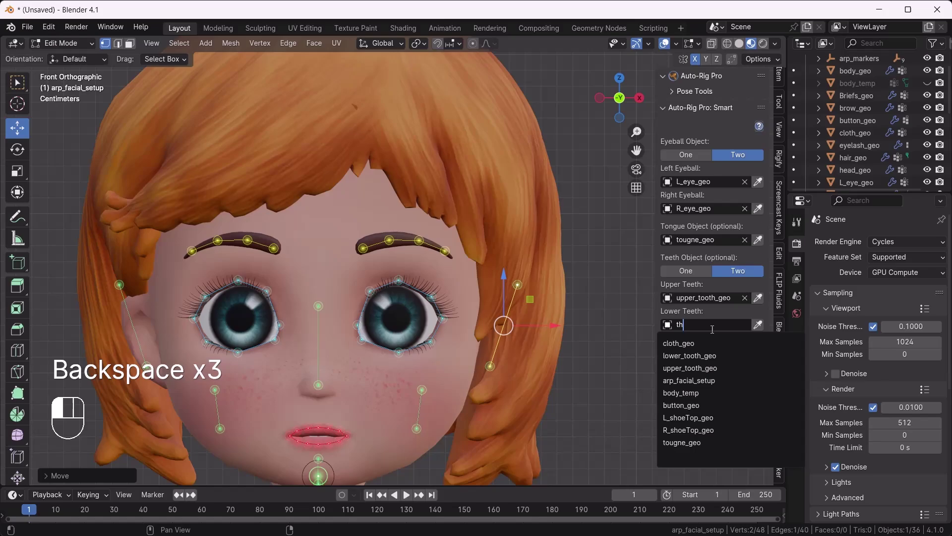
{"action": "key", "text": "BackSpace"}
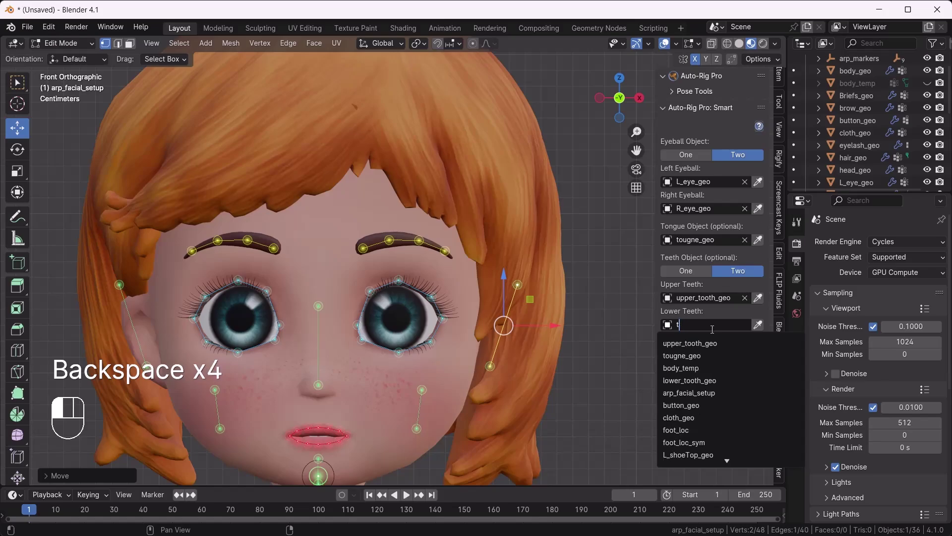
{"action": "key", "text": "o"}
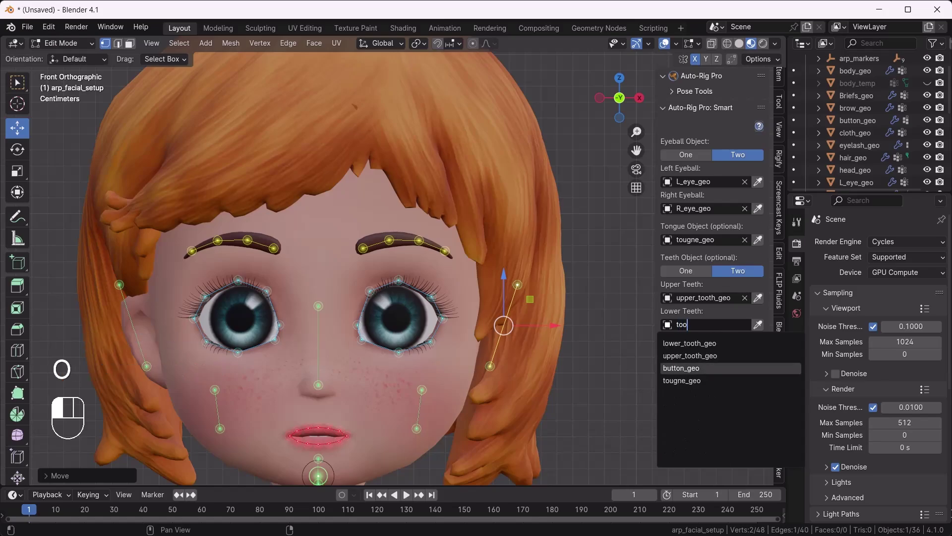
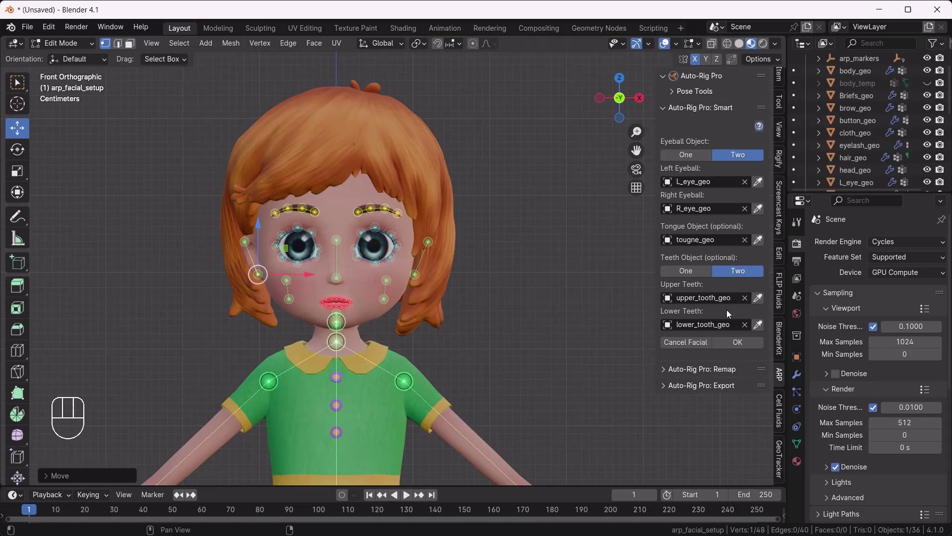
Step: Confirm the facial setup and nudge body markers, checking the wrist marker from a perspective view
{"action": "left_click", "coordinate": [743, 347]}
{"action": "left_click_drag", "start_coordinate": [409, 279], "coordinate": [417, 273]}
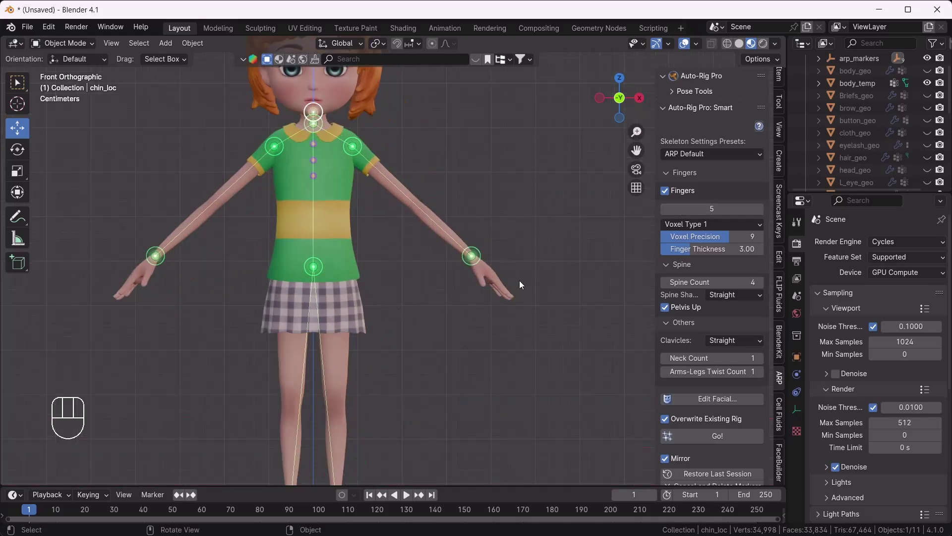
{"action": "left_click_drag", "start_coordinate": [478, 294], "coordinate": [392, 309]}
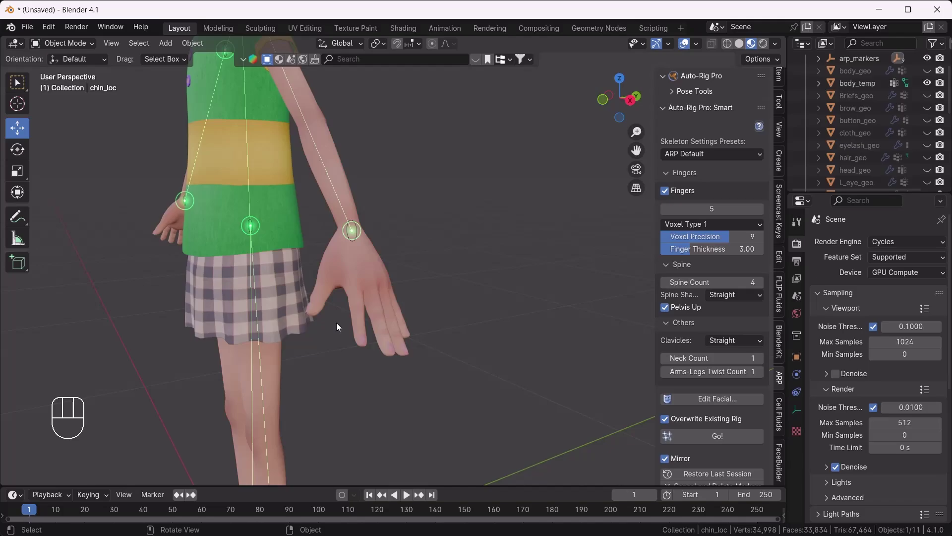
{"action": "key", "text": "`"}
{"action": "key", "text": "`"}
Step: Adjust the remaining markers in front view and frame the head and shoulders
{"action": "left_click_drag", "start_coordinate": [109, 195], "coordinate": [176, 256]}
{"action": "left_click", "coordinate": [154, 206]}
{"action": "left_click", "coordinate": [151, 200]}
{"action": "key", "text": "`"}
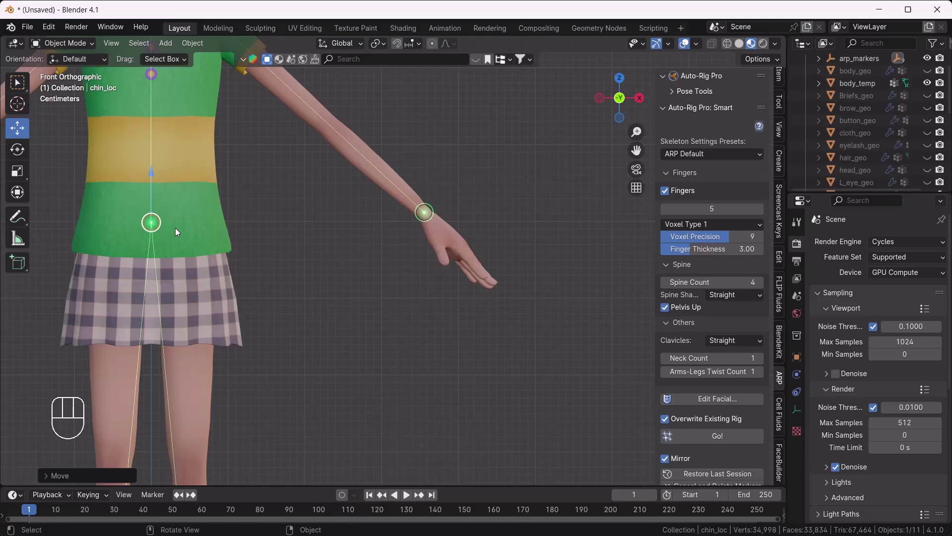
{"action": "left_click_drag", "start_coordinate": [230, 227], "coordinate": [315, 324]}
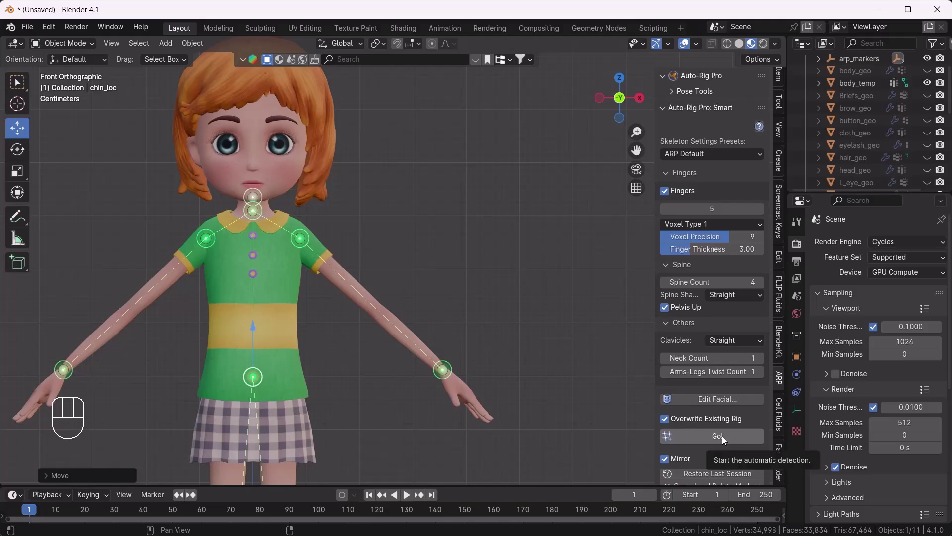
Step: Run Go! to generate the reference skeleton and inspect the hand and finger bones
{"action": "left_click_drag", "start_coordinate": [726, 439], "coordinate": [506, 318]}
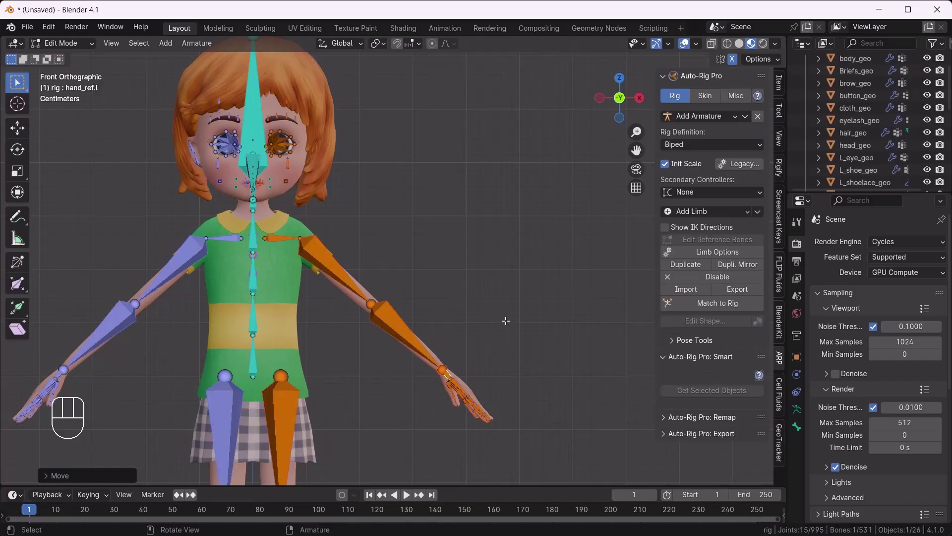
{"action": "middle_click", "coordinate": [348, 314]}
{"action": "left_click_drag", "start_coordinate": [439, 345], "coordinate": [362, 356]}
{"action": "left_click_drag", "start_coordinate": [406, 338], "coordinate": [338, 338]}
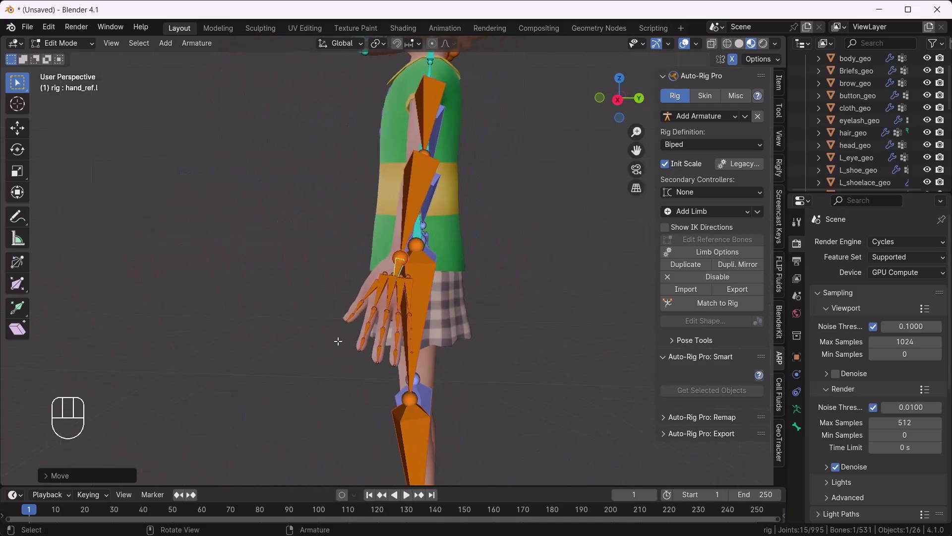
{"action": "left_click_drag", "start_coordinate": [366, 329], "coordinate": [461, 321]}
{"action": "left_click_drag", "start_coordinate": [335, 340], "coordinate": [387, 260]}
{"action": "left_click_drag", "start_coordinate": [271, 409], "coordinate": [380, 233]}
{"action": "left_click_drag", "start_coordinate": [351, 307], "coordinate": [362, 391]}
{"action": "left_click_drag", "start_coordinate": [343, 323], "coordinate": [371, 334]}
Step: Leave bone editing, return to front view and zoom in on the face bones
{"action": "key", "text": "Tab"}
{"action": "middle_click", "coordinate": [322, 295]}
{"action": "key", "text": "`"}
{"action": "middle_click", "coordinate": [276, 292]}
{"action": "left_click_drag", "start_coordinate": [375, 290], "coordinate": [387, 391]}
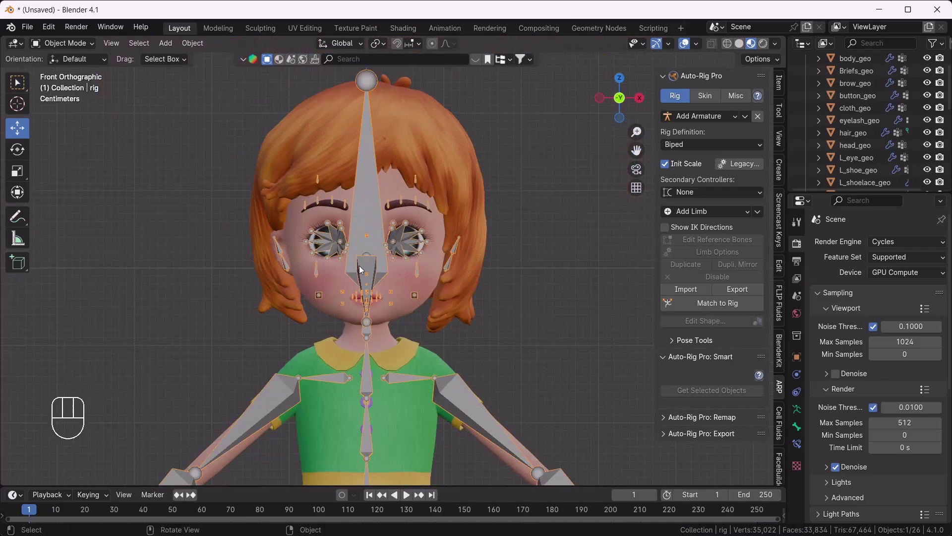
Step: Bring the shoes into view and enter Edit Mode on the reference bones
{"action": "left_click_drag", "start_coordinate": [362, 374], "coordinate": [360, 253]}
{"action": "left_click_drag", "start_coordinate": [382, 380], "coordinate": [370, 219]}
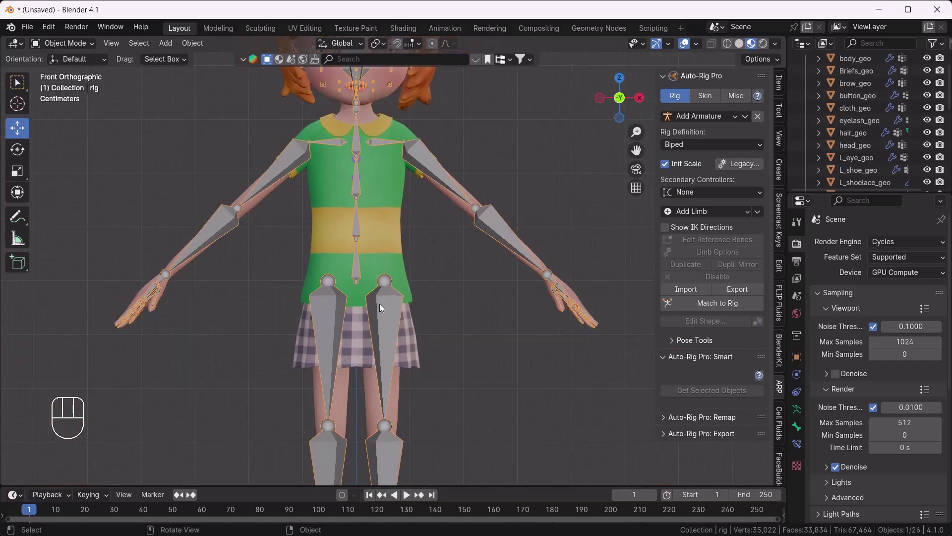
{"action": "middle_click", "coordinate": [446, 357]}
{"action": "middle_click", "coordinate": [401, 404]}
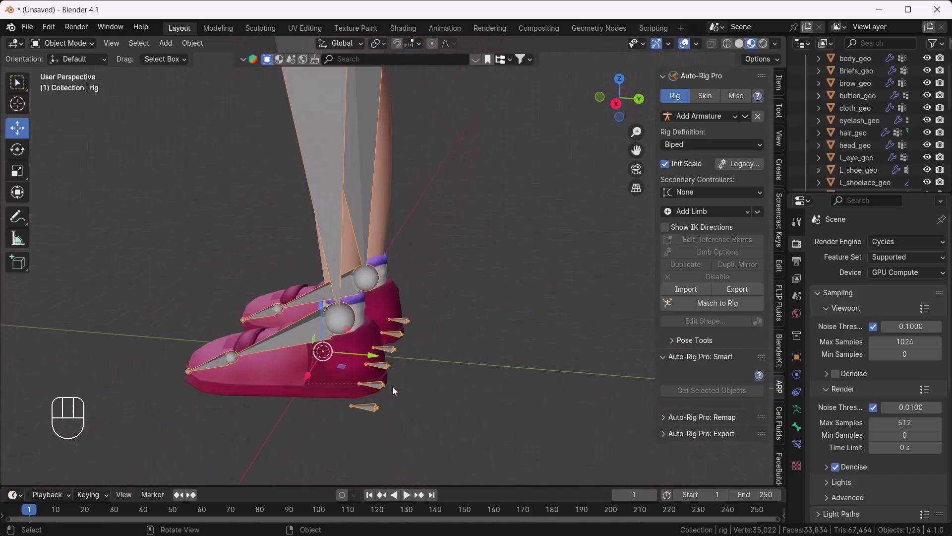
{"action": "left_click_drag", "start_coordinate": [415, 386], "coordinate": [329, 422]}
{"action": "left_click_drag", "start_coordinate": [322, 376], "coordinate": [353, 396]}
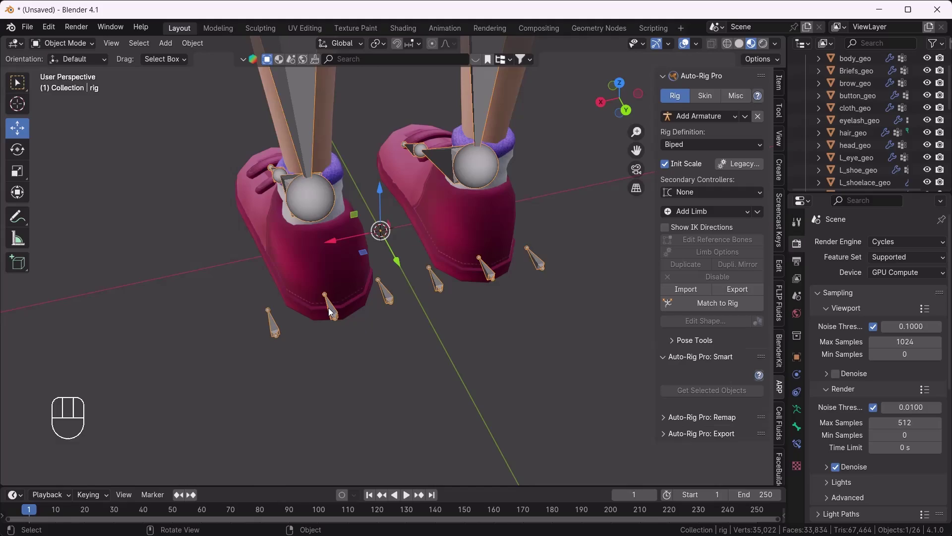
{"action": "key", "text": "Tab"}
Step: Select the foot reference bones and move the outer foot bone onto the shoe edge
{"action": "left_click", "coordinate": [245, 289]}
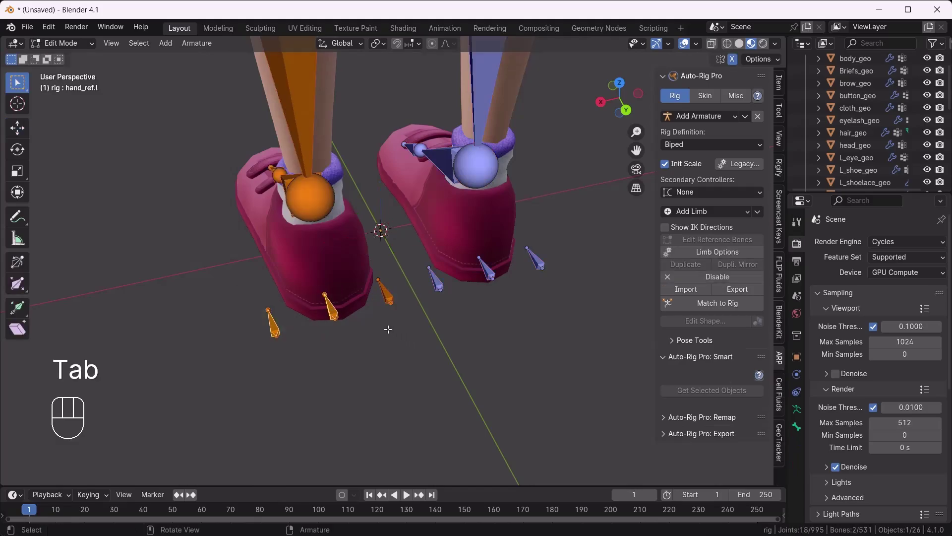
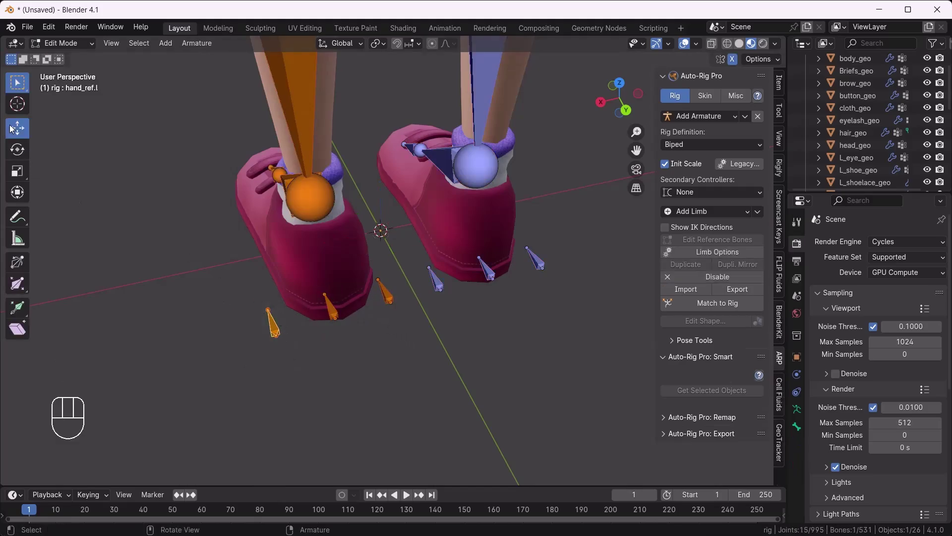
{"action": "left_click_drag", "start_coordinate": [224, 333], "coordinate": [237, 330]}
{"action": "left_click", "coordinate": [383, 262]}
{"action": "left_click", "coordinate": [369, 292]}
{"action": "left_click", "coordinate": [296, 351]}
{"action": "left_click_drag", "start_coordinate": [277, 315], "coordinate": [312, 352]}
Step: Move the left foot bank bone to the shoe edge and leave bone editing
{"action": "left_click", "coordinate": [249, 332]}
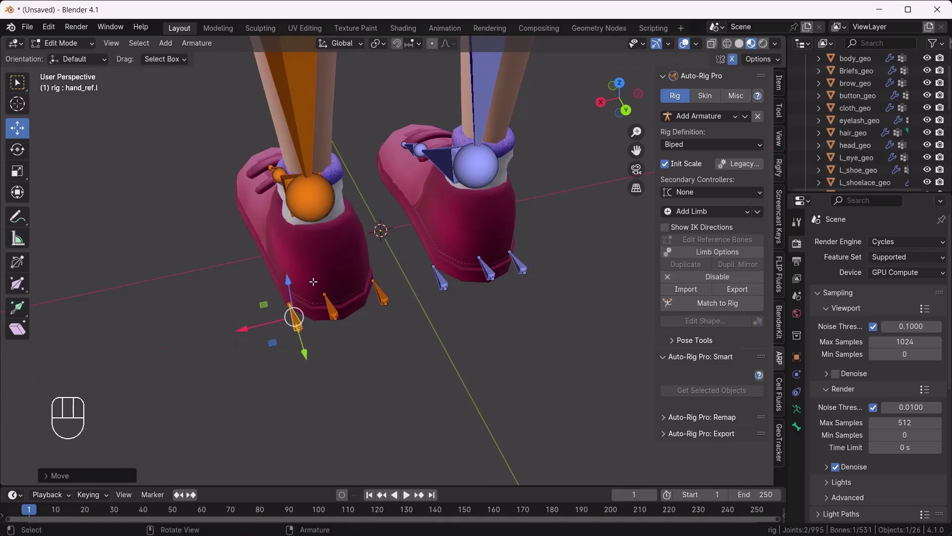
{"action": "left_click", "coordinate": [344, 331]}
{"action": "left_click", "coordinate": [282, 321]}
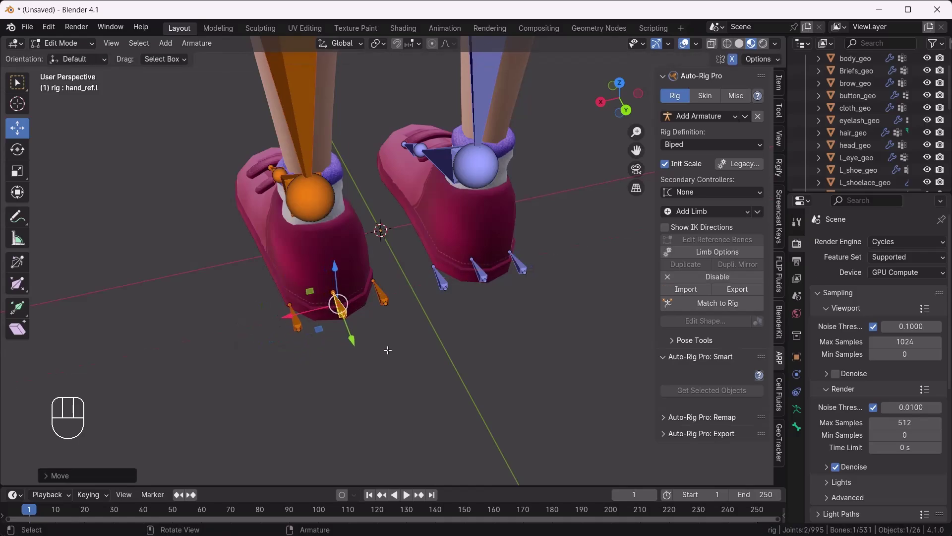
{"action": "left_click", "coordinate": [413, 342]}
{"action": "key", "text": "Tab"}
{"action": "left_click_drag", "start_coordinate": [347, 354], "coordinate": [424, 303]}
{"action": "key", "text": "`"}
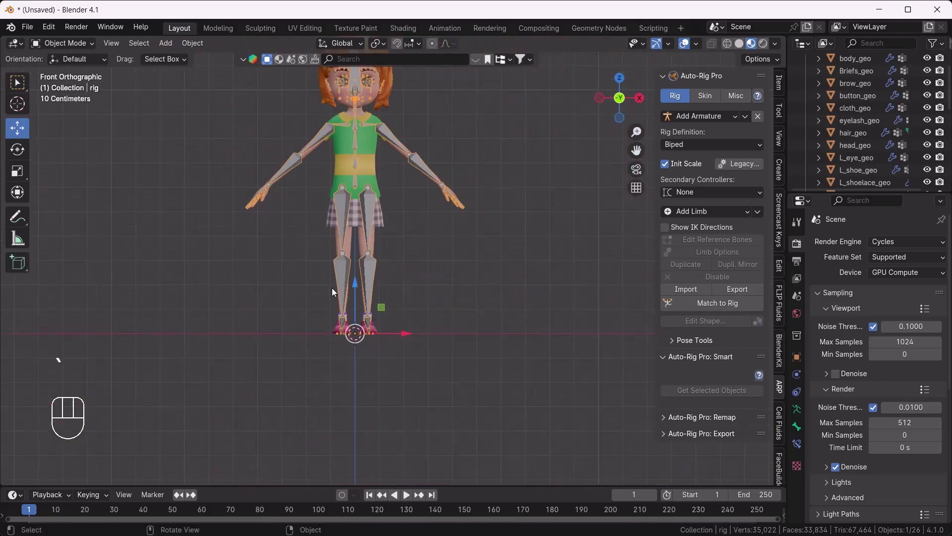
Step: Move the right shoulder reference bone (shoulder_ref.r) into place in Edit Mode
{"action": "left_click_drag", "start_coordinate": [361, 240], "coordinate": [375, 305]}
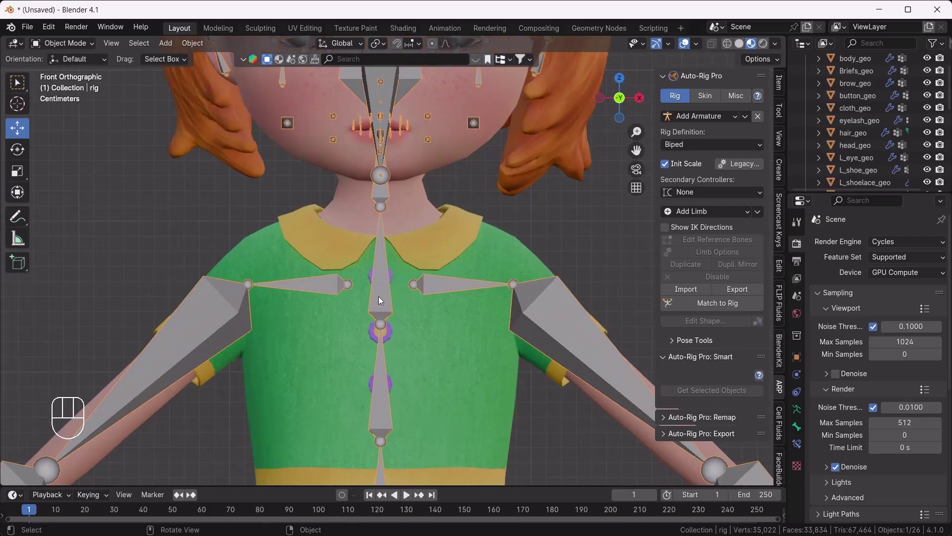
{"action": "key", "text": "Tab"}
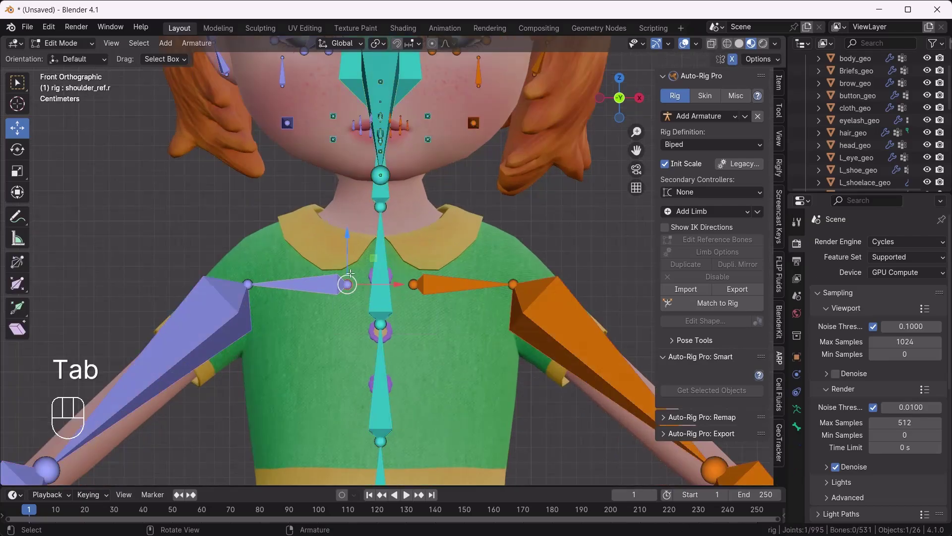
{"action": "left_click_drag", "start_coordinate": [349, 253], "coordinate": [349, 212]}
{"action": "left_click", "coordinate": [527, 227]}
{"action": "key", "text": "Tab"}
Step: Select all the character meshes in the Outliner and add the rig to the selection
{"action": "left_click_drag", "start_coordinate": [496, 339], "coordinate": [431, 226]}
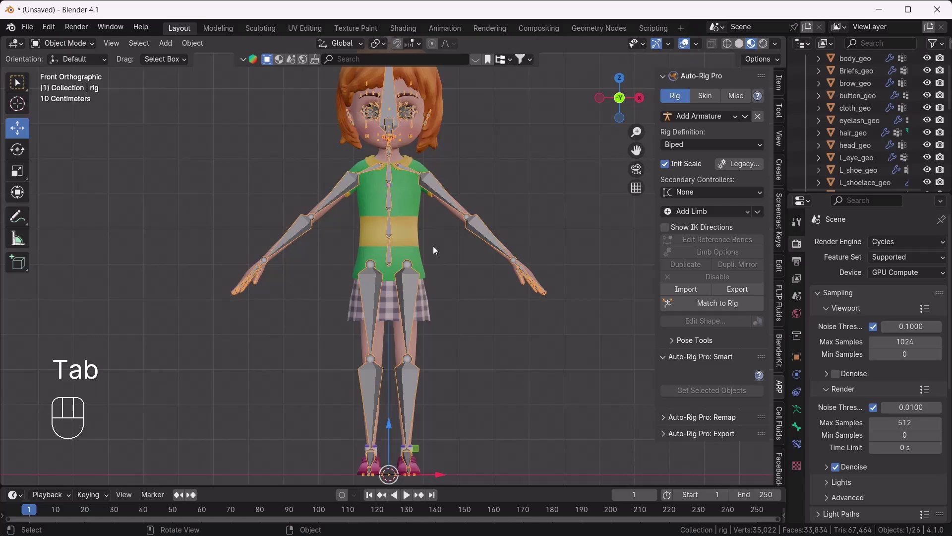
{"action": "left_click_drag", "start_coordinate": [435, 399], "coordinate": [427, 343]}
{"action": "left_click_drag", "start_coordinate": [373, 285], "coordinate": [361, 319]}
{"action": "left_click", "coordinate": [199, 123]}
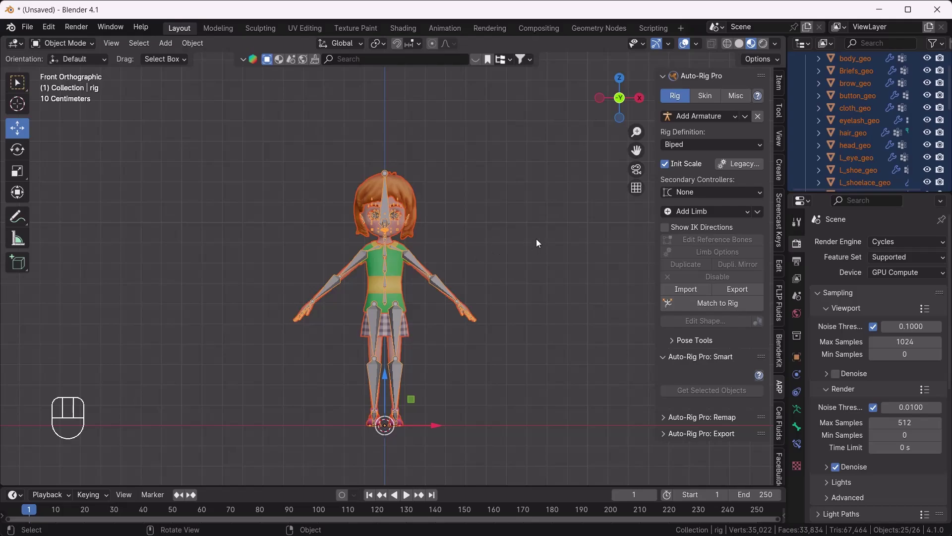
Step: In the Skin tab's Bind settings with Heat Maps and volume preservation, enable Scale Fix
{"action": "left_click", "coordinate": [706, 101]}
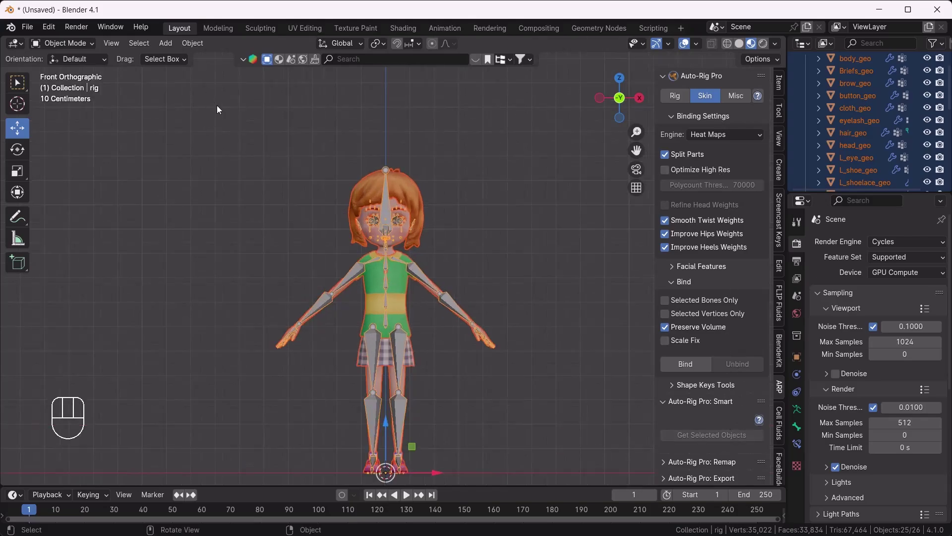
{"action": "left_click", "coordinate": [392, 165]}
{"action": "left_click", "coordinate": [393, 168]}
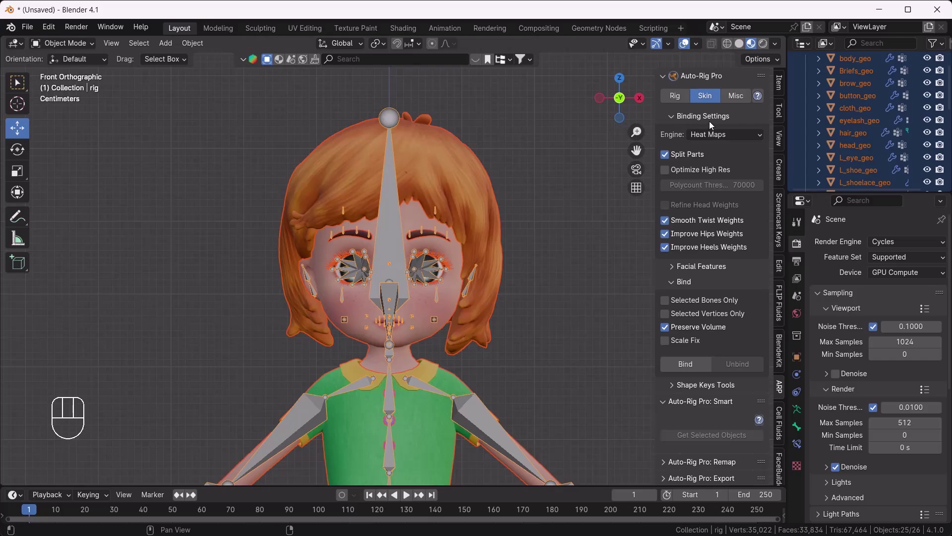
{"action": "left_click_drag", "start_coordinate": [716, 138], "coordinate": [679, 193]}
{"action": "left_click_drag", "start_coordinate": [728, 131], "coordinate": [888, 175]}
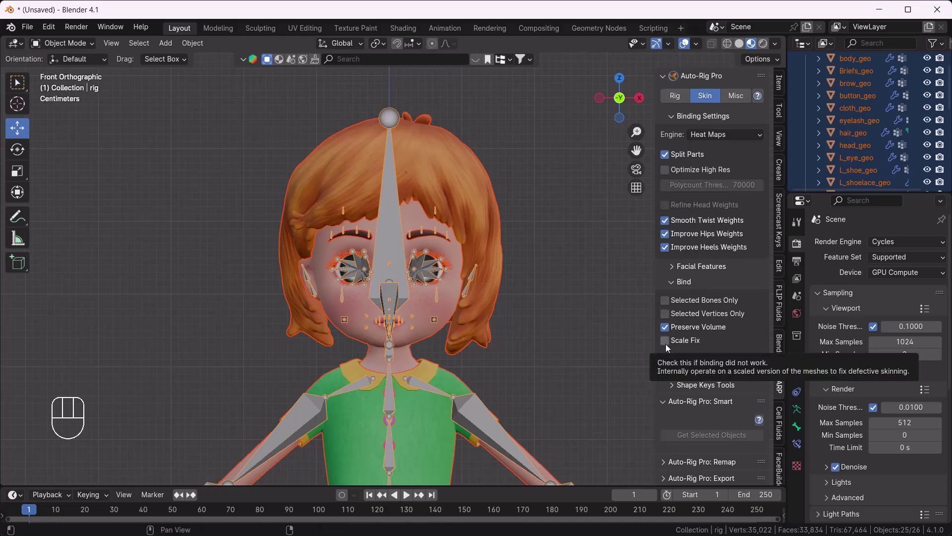
{"action": "left_click", "coordinate": [669, 346]}
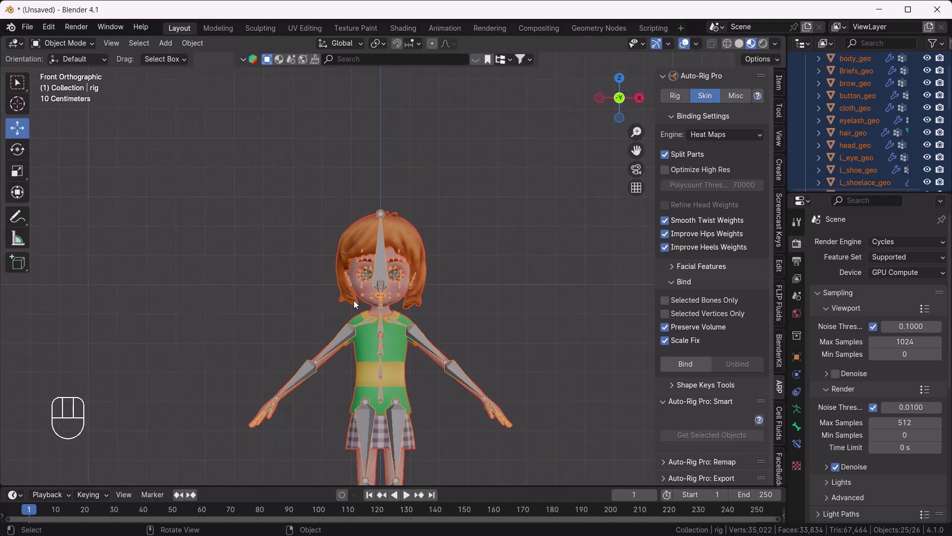
Step: Attempt Bind, which fails with an error requiring Match to Rig first
{"action": "left_click_drag", "start_coordinate": [216, 193], "coordinate": [432, 441]}
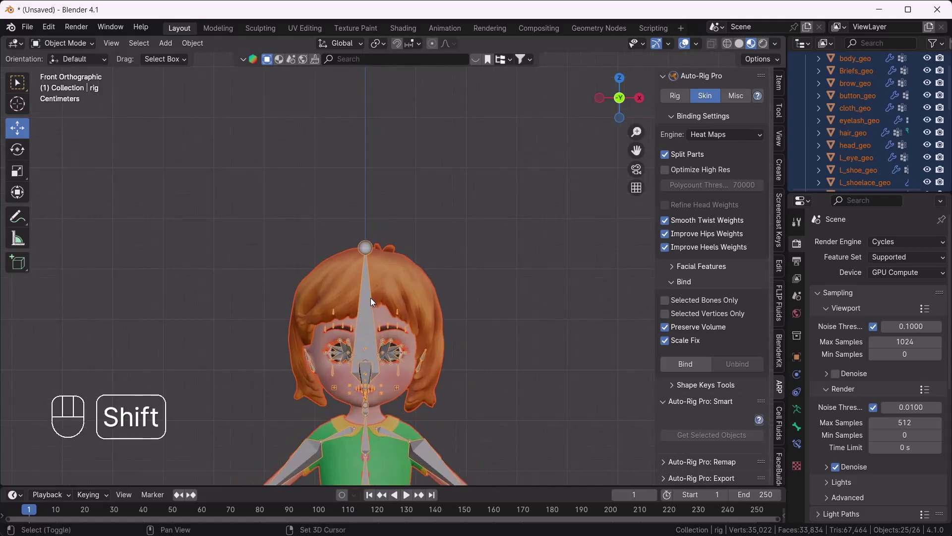
{"action": "left_click", "coordinate": [371, 298]}
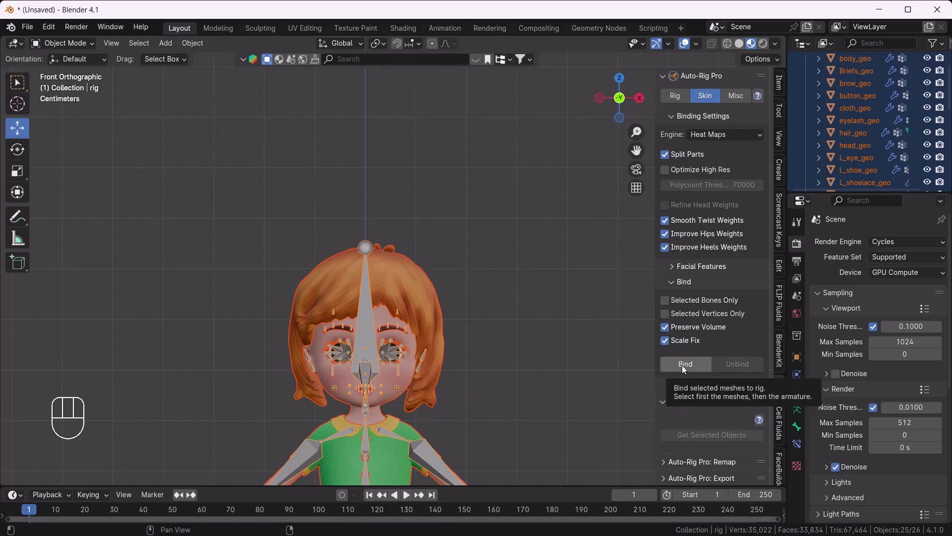
{"action": "left_click_drag", "start_coordinate": [687, 368], "coordinate": [813, 358]}
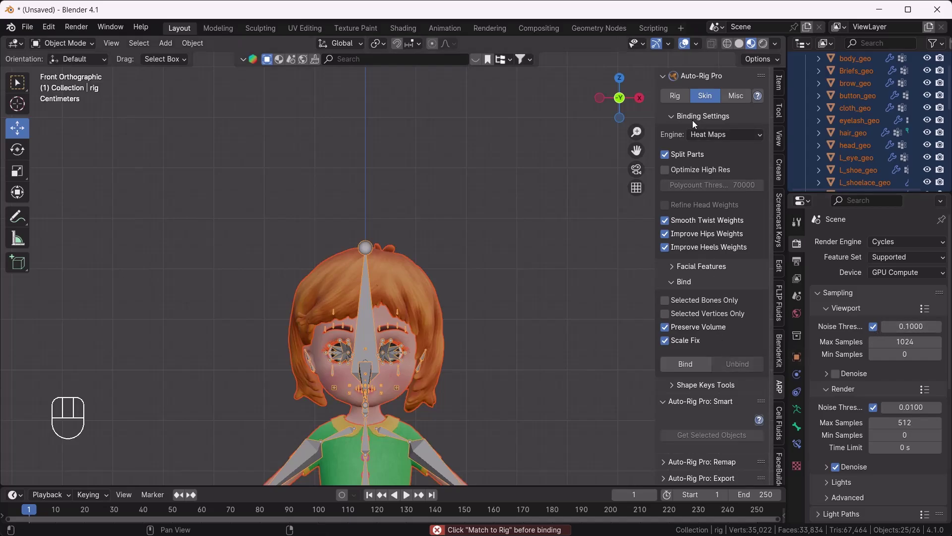
Step: Select the rig armature alone in the viewport and zoom in on the arms
{"action": "left_click", "coordinate": [680, 98]}
{"action": "left_click_drag", "start_coordinate": [430, 332], "coordinate": [426, 199]}
{"action": "left_click", "coordinate": [505, 236]}
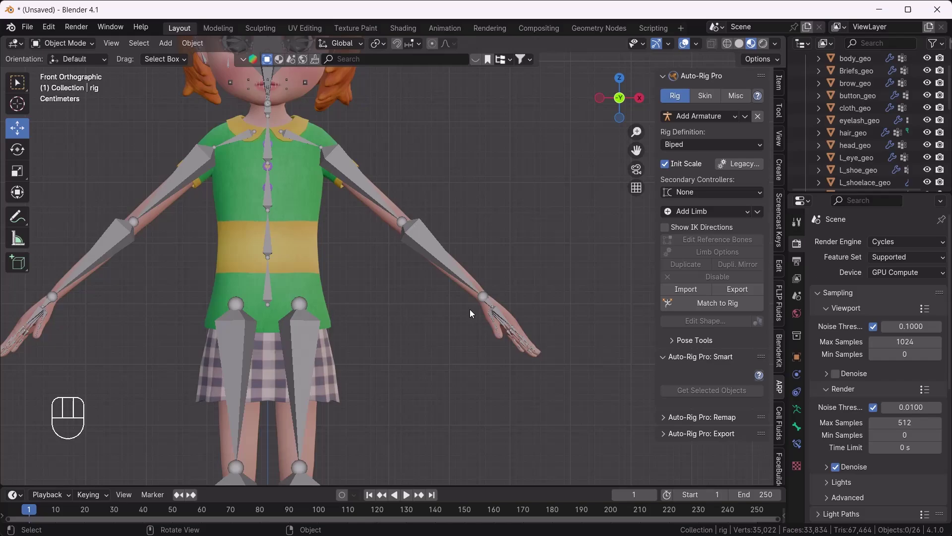
Step: Run Match to Rig and inspect the generated controllers in Pose Mode
{"action": "left_click", "coordinate": [436, 238]}
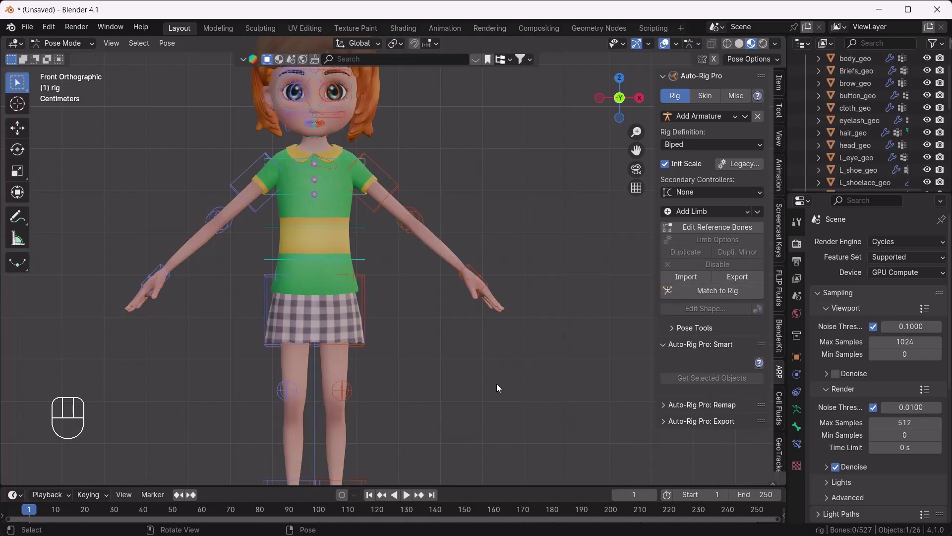
{"action": "left_click_drag", "start_coordinate": [417, 317], "coordinate": [430, 360]}
{"action": "left_click_drag", "start_coordinate": [442, 353], "coordinate": [413, 369]}
{"action": "left_click_drag", "start_coordinate": [414, 370], "coordinate": [420, 253]}
{"action": "left_click_drag", "start_coordinate": [392, 347], "coordinate": [395, 323]}
{"action": "left_click_drag", "start_coordinate": [382, 346], "coordinate": [403, 358]}
{"action": "middle_click", "coordinate": [394, 349]}
{"action": "left_click_drag", "start_coordinate": [416, 292], "coordinate": [425, 329]}
{"action": "left_click_drag", "start_coordinate": [417, 328], "coordinate": [406, 348]}
{"action": "left_click_drag", "start_coordinate": [364, 303], "coordinate": [364, 303]}
{"action": "key", "text": "`"}
Step: Switch to Object Mode and select the character meshes together with the rig
{"action": "left_click", "coordinate": [77, 50]}
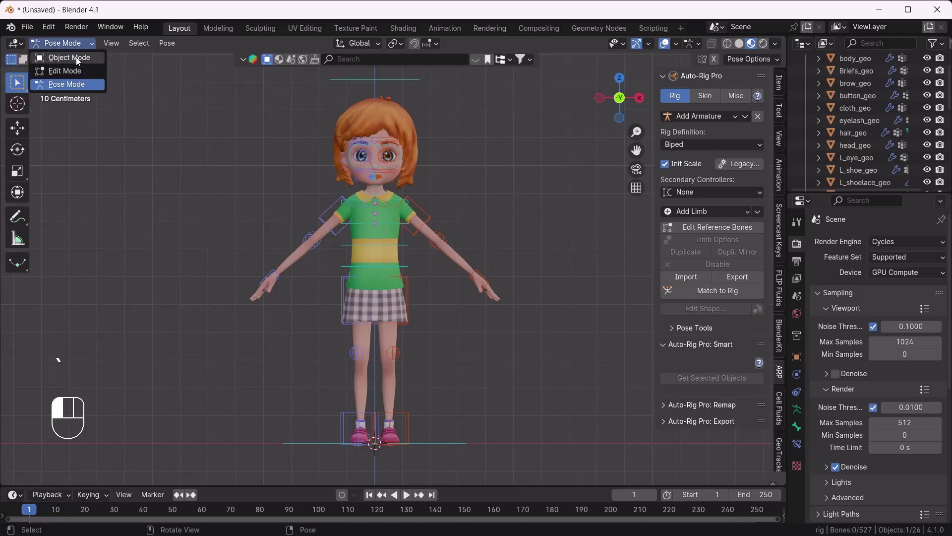
{"action": "left_click", "coordinate": [176, 94]}
{"action": "left_click", "coordinate": [342, 128]}
{"action": "left_click", "coordinate": [342, 128]}
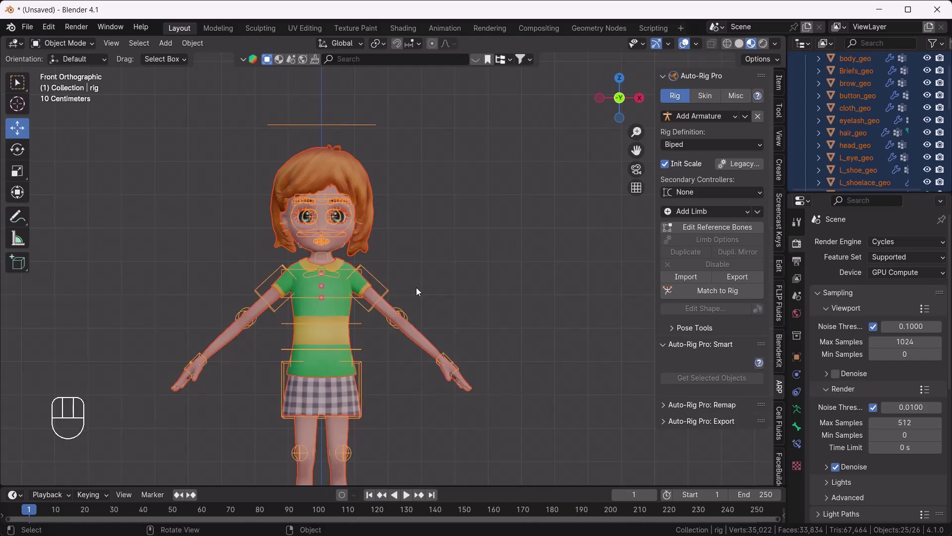
Step: Bind the meshes to the rig with the Heat Maps engine, completing in 18.2 seconds
{"action": "left_click", "coordinate": [707, 100]}
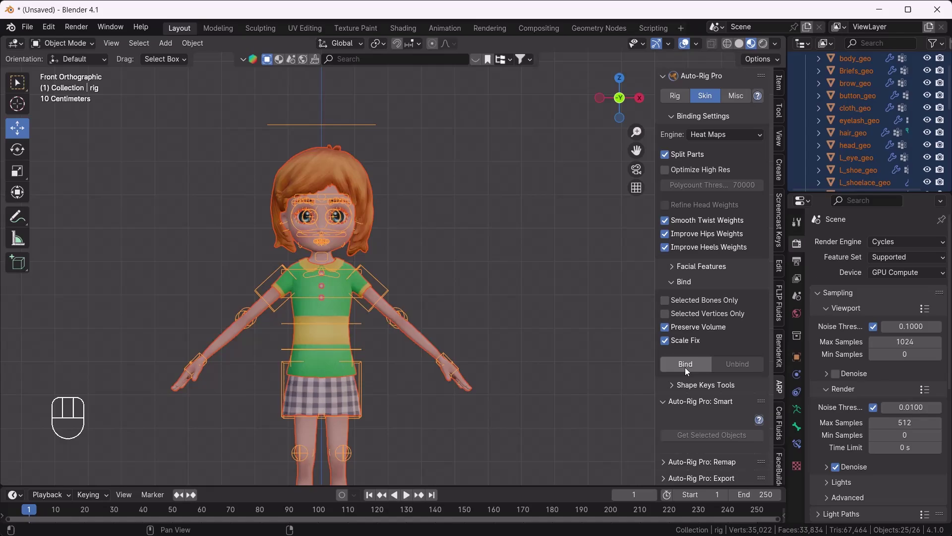
{"action": "left_click_drag", "start_coordinate": [693, 368], "coordinate": [592, 318]}
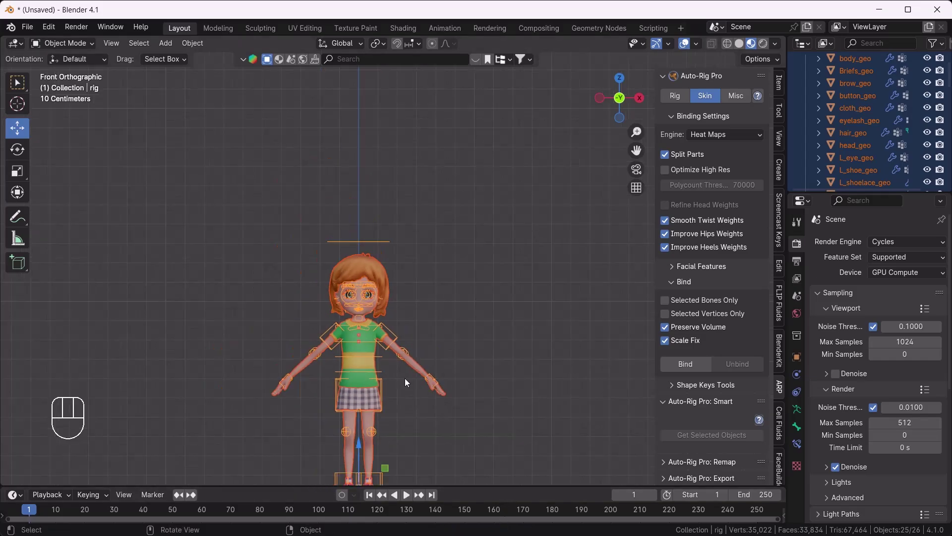
Step: Select the rig alone and switch it into Pose Mode
{"action": "left_click_drag", "start_coordinate": [398, 374], "coordinate": [428, 281]}
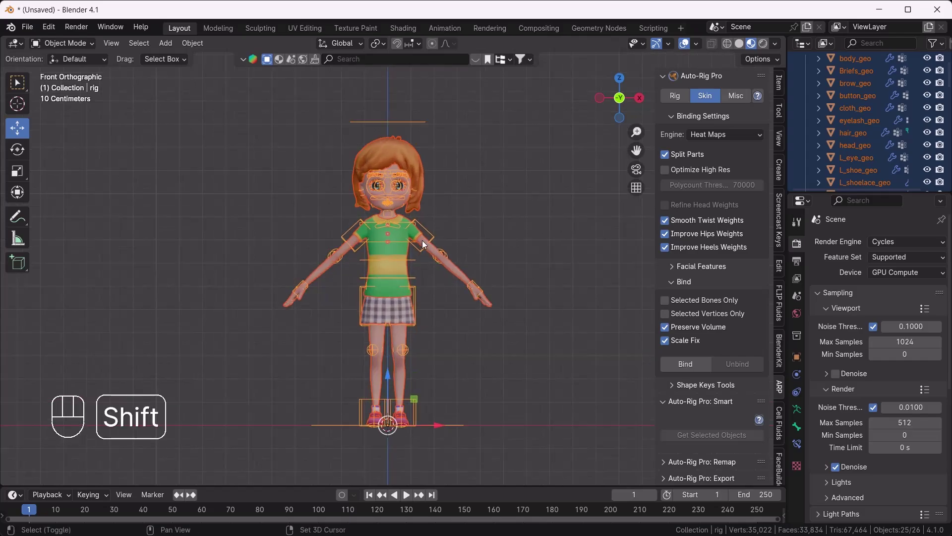
{"action": "left_click_drag", "start_coordinate": [418, 246], "coordinate": [403, 293]}
{"action": "left_click", "coordinate": [416, 280]}
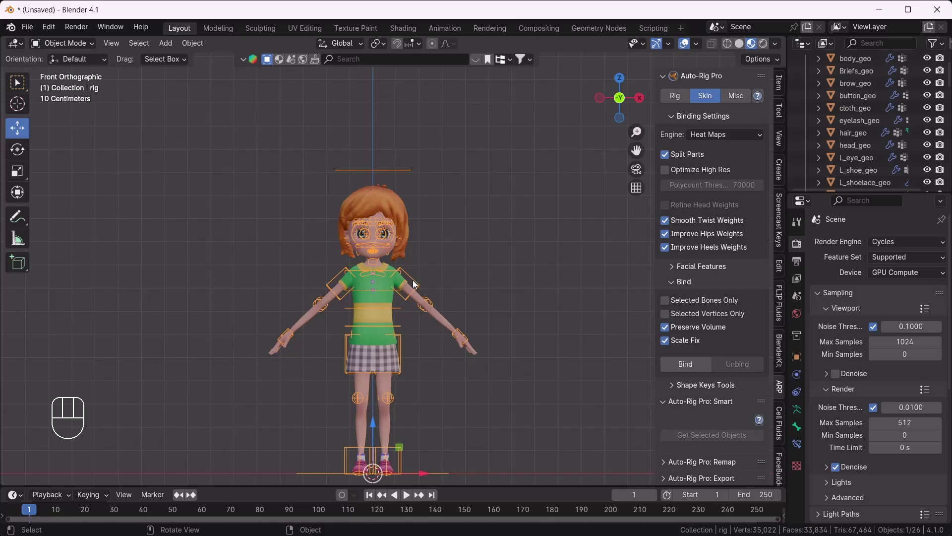
{"action": "left_click_drag", "start_coordinate": [77, 47], "coordinate": [71, 88]}
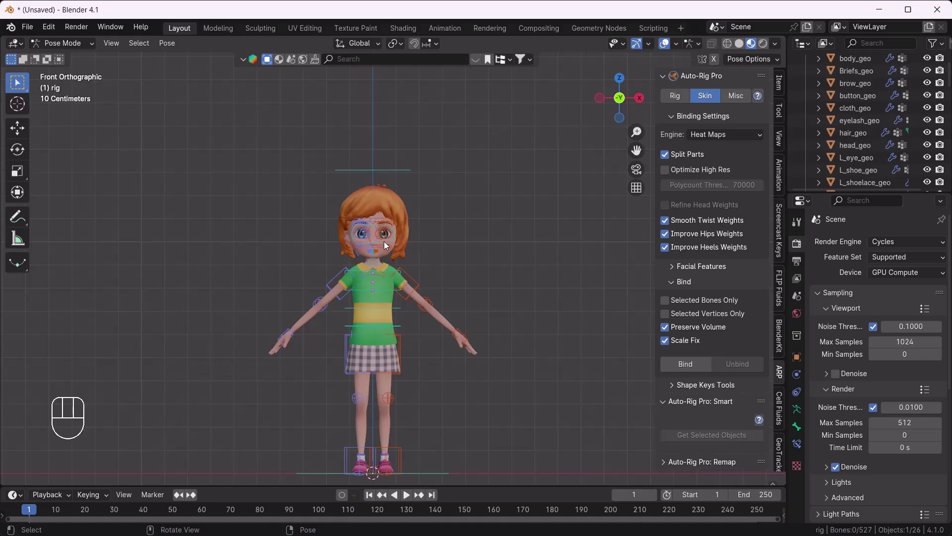
Step: Grab the left hand IK controller and swing the hand around to test the arm, then return it to rest
{"action": "left_click_drag", "start_coordinate": [457, 347], "coordinate": [424, 342]}
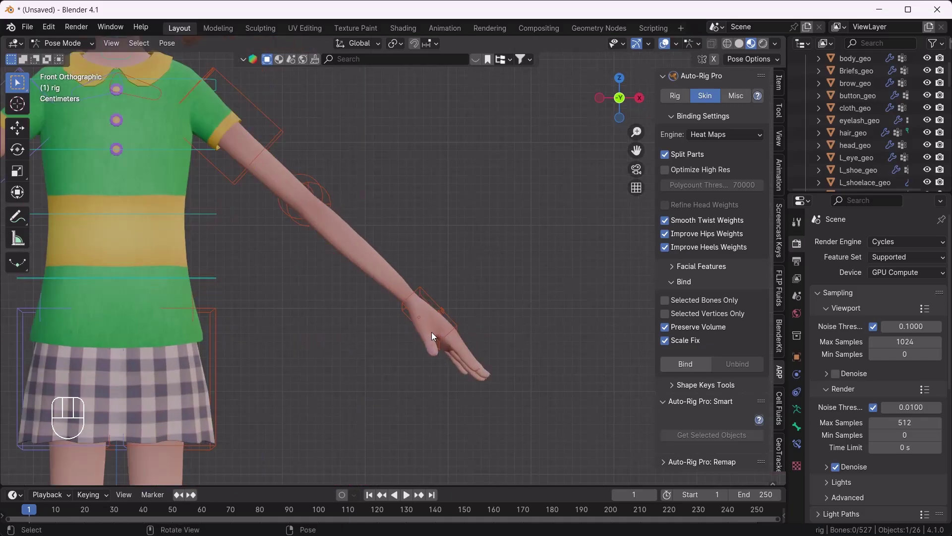
{"action": "left_click", "coordinate": [459, 327]}
{"action": "left_click_drag", "start_coordinate": [406, 336], "coordinate": [393, 348]}
{"action": "key", "text": "g"}
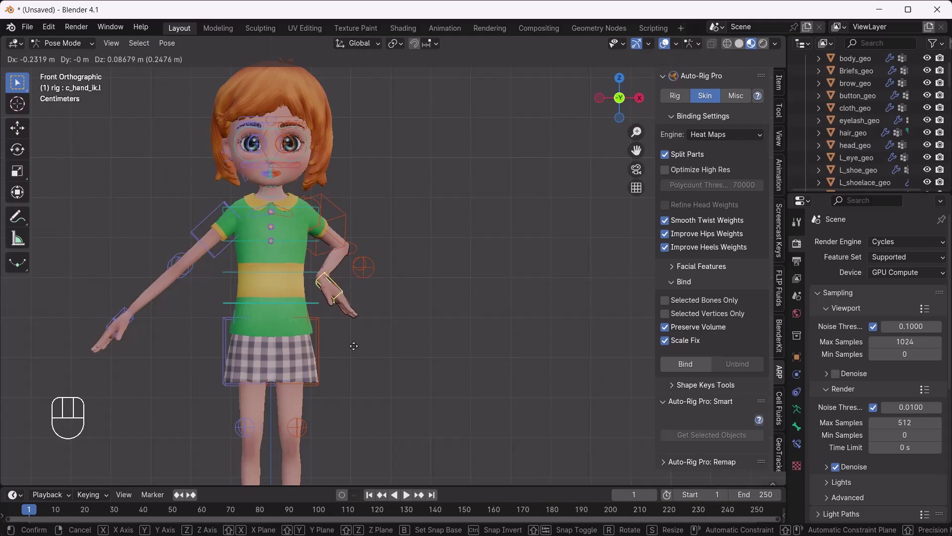
{"action": "left_click_drag", "start_coordinate": [466, 349], "coordinate": [335, 379]}
{"action": "key", "text": "g"}
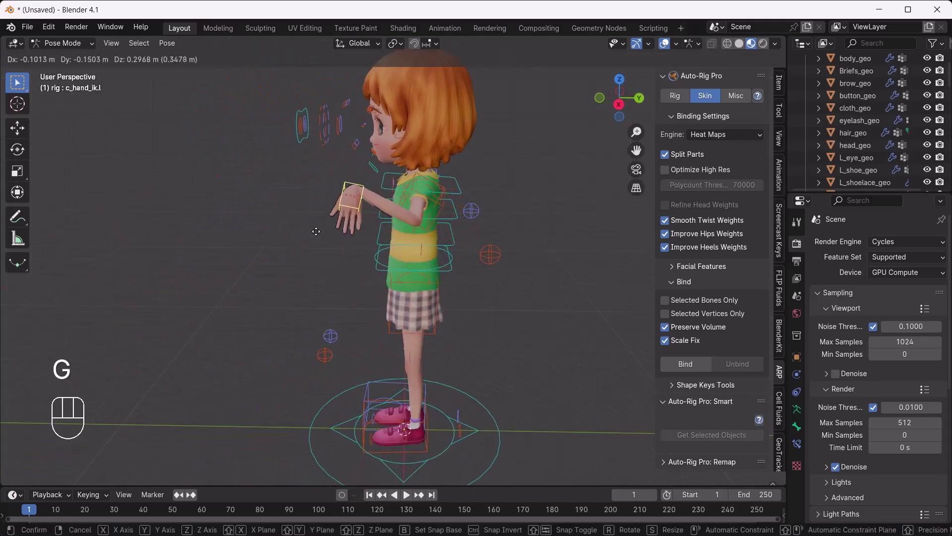
{"action": "left_click_drag", "start_coordinate": [375, 373], "coordinate": [394, 369]}
{"action": "left_click_drag", "start_coordinate": [383, 415], "coordinate": [377, 304]}
{"action": "left_click_drag", "start_coordinate": [370, 318], "coordinate": [394, 315]}
{"action": "left_click_drag", "start_coordinate": [353, 336], "coordinate": [345, 331]}
{"action": "left_click_drag", "start_coordinate": [381, 374], "coordinate": [363, 395]}
{"action": "left_click_drag", "start_coordinate": [337, 396], "coordinate": [281, 392]}
{"action": "key", "text": "g"}
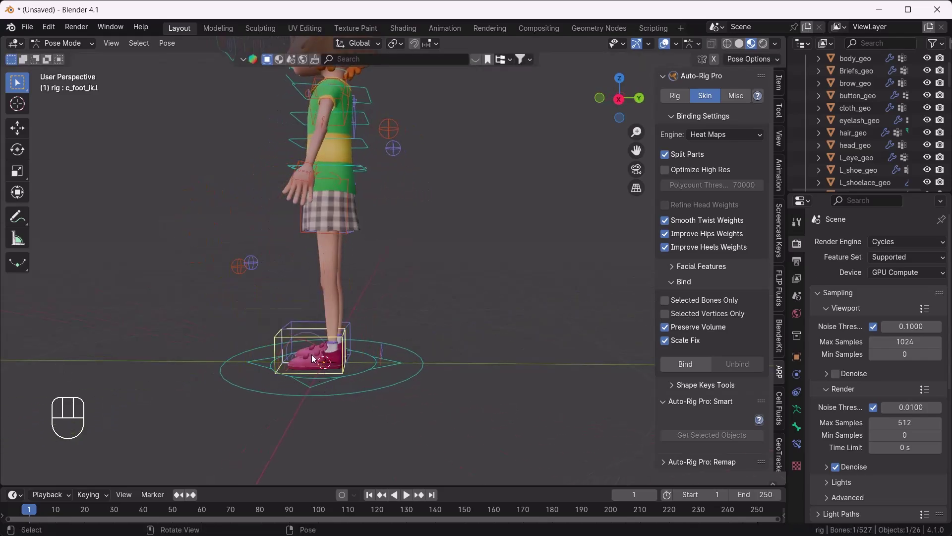
{"action": "key", "text": "g"}
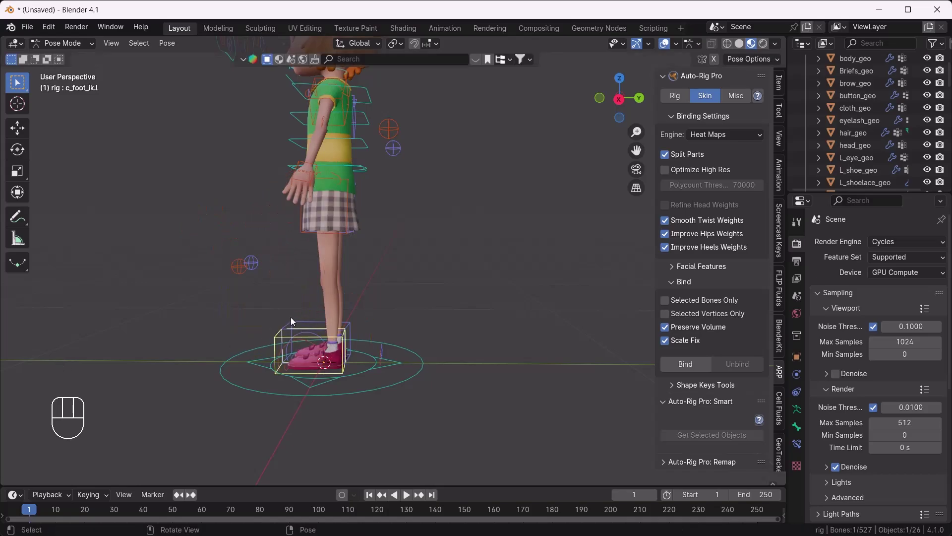
Step: Roll the left foot onto its toes and heel with the foot roll control, then start moving the jaw
{"action": "left_click_drag", "start_coordinate": [342, 373], "coordinate": [308, 399]}
{"action": "middle_click", "coordinate": [390, 384]}
{"action": "key", "text": "g"}
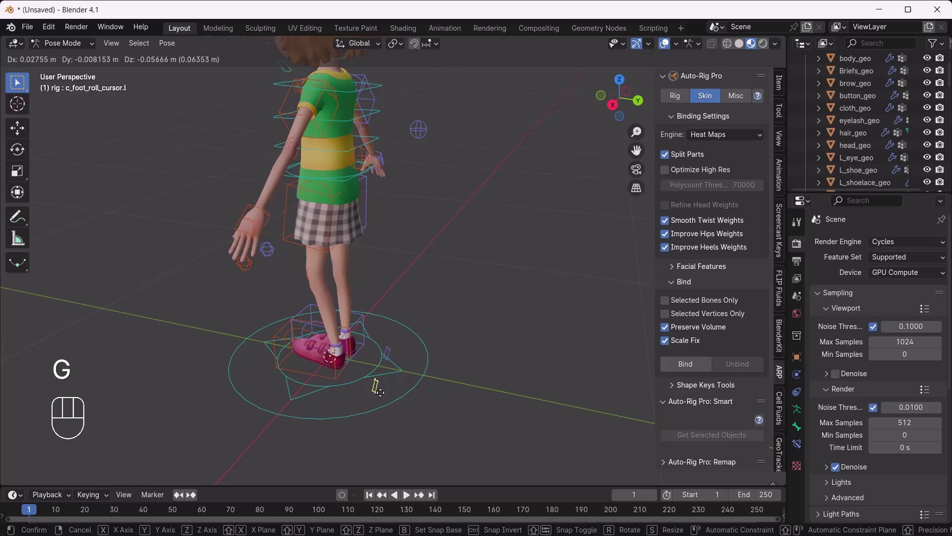
{"action": "left_click_drag", "start_coordinate": [283, 330], "coordinate": [339, 322]}
{"action": "left_click_drag", "start_coordinate": [313, 327], "coordinate": [435, 305]}
{"action": "left_click_drag", "start_coordinate": [423, 294], "coordinate": [366, 378]}
{"action": "left_click_drag", "start_coordinate": [318, 343], "coordinate": [360, 353]}
{"action": "left_click_drag", "start_coordinate": [344, 307], "coordinate": [330, 337]}
{"action": "left_click_drag", "start_coordinate": [365, 231], "coordinate": [386, 206]}
{"action": "left_click_drag", "start_coordinate": [397, 212], "coordinate": [461, 211]}
{"action": "left_click_drag", "start_coordinate": [458, 211], "coordinate": [419, 227]}
{"action": "key", "text": "g"}
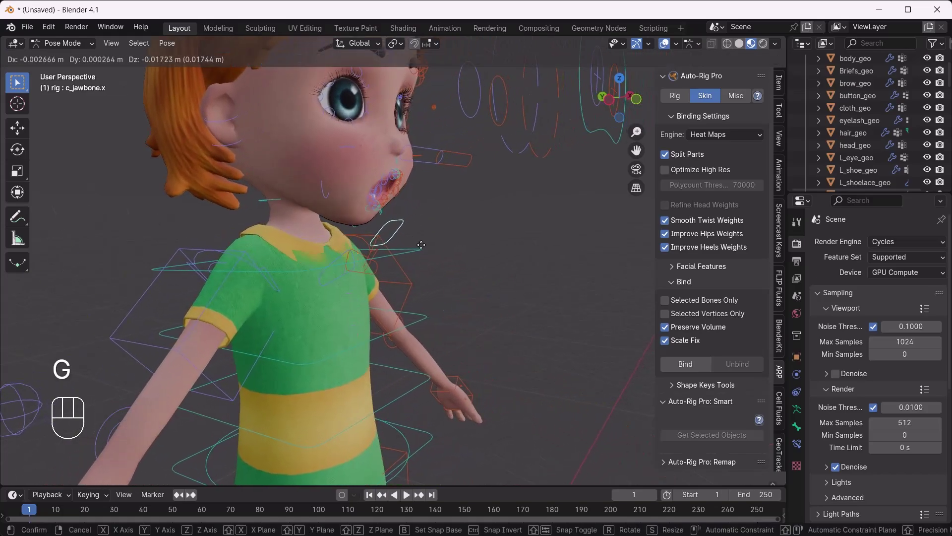
Step: Open and close the girl's mouth with the jaw control and inspect the face
{"action": "left_click_drag", "start_coordinate": [440, 307], "coordinate": [389, 306]}
{"action": "left_click_drag", "start_coordinate": [394, 283], "coordinate": [288, 290]}
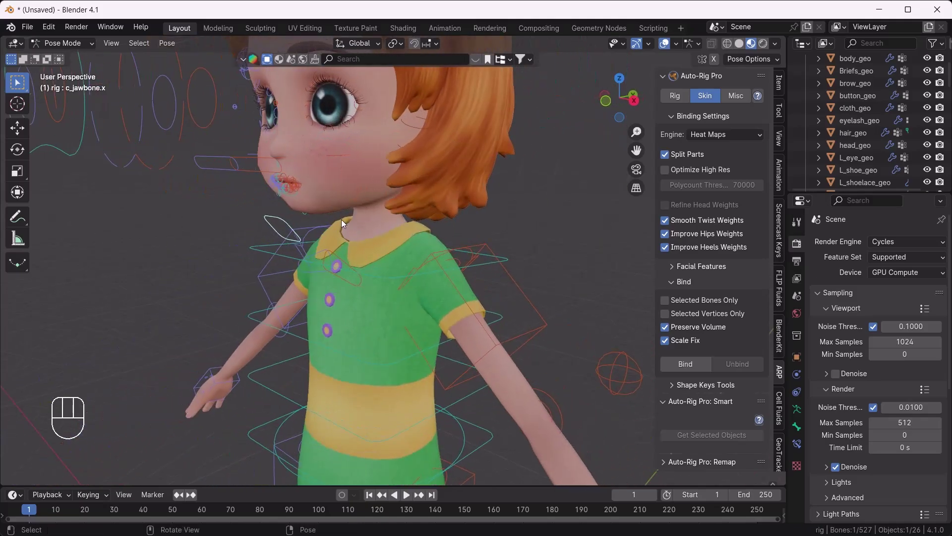
{"action": "key", "text": "g"}
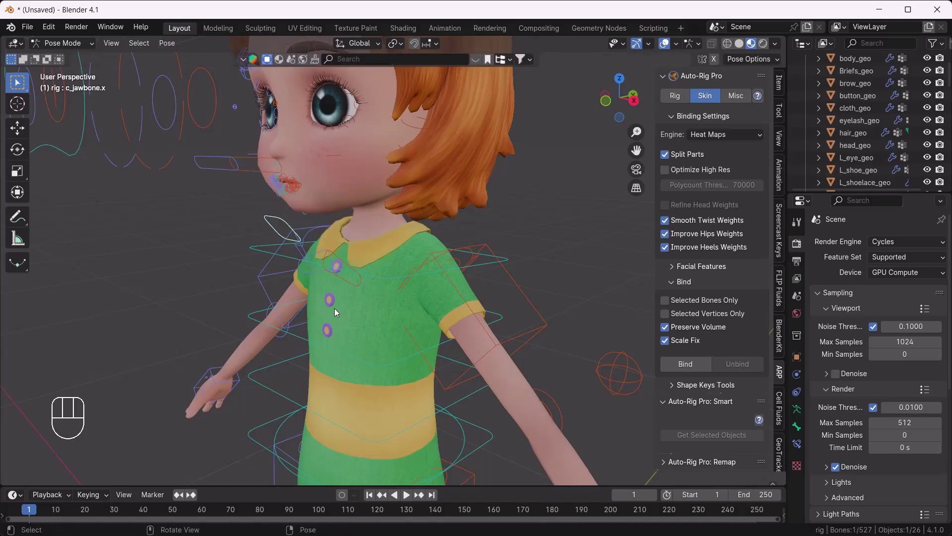
{"action": "left_click_drag", "start_coordinate": [715, 137], "coordinate": [680, 186]}
{"action": "left_click_drag", "start_coordinate": [718, 138], "coordinate": [673, 216]}
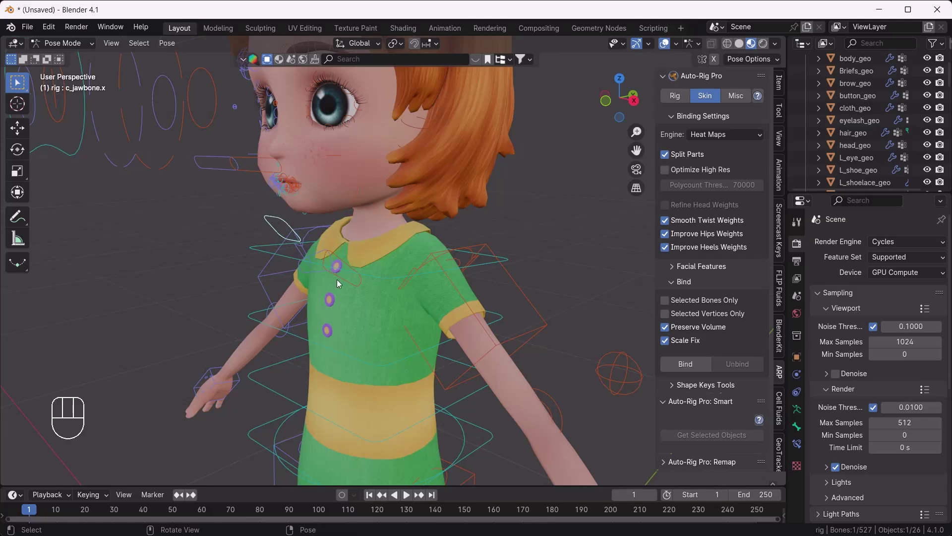
Step: Move the c_eye_target.l controller so the left eye looks elsewhere
{"action": "middle_click", "coordinate": [326, 325]}
{"action": "left_click_drag", "start_coordinate": [276, 319], "coordinate": [325, 323]}
{"action": "left_click_drag", "start_coordinate": [336, 260], "coordinate": [354, 245]}
{"action": "left_click", "coordinate": [359, 211]}
{"action": "left_click_drag", "start_coordinate": [358, 214], "coordinate": [359, 234]}
{"action": "key", "text": "g"}
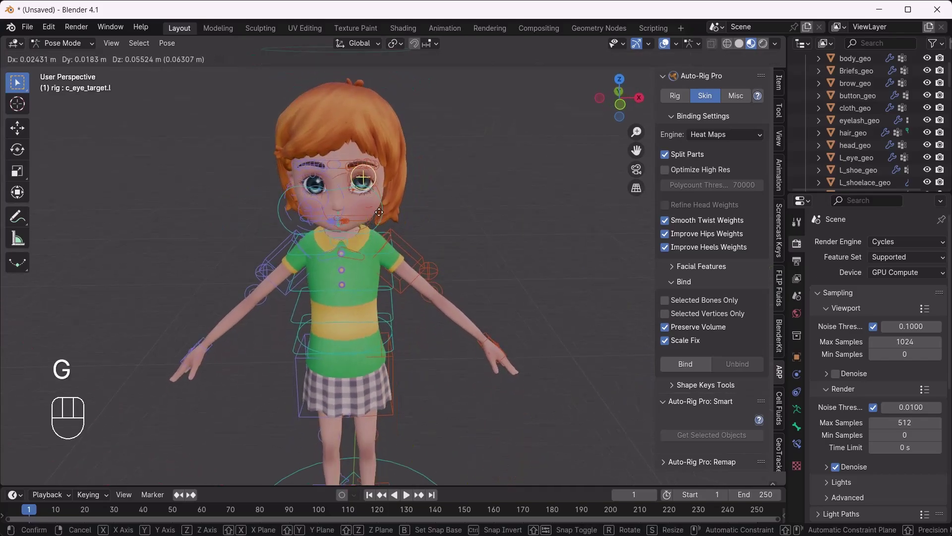
{"action": "key", "text": "g"}
Step: Move the shared c_eye_target.x controller so both eyes look to different sides
{"action": "left_click", "coordinate": [264, 224]}
{"action": "key", "text": "g"}
{"action": "left_click", "coordinate": [246, 260]}
{"action": "left_click_drag", "start_coordinate": [301, 274], "coordinate": [267, 267]}
{"action": "key", "text": "g"}
{"action": "left_click", "coordinate": [185, 256]}
{"action": "key", "text": "g"}
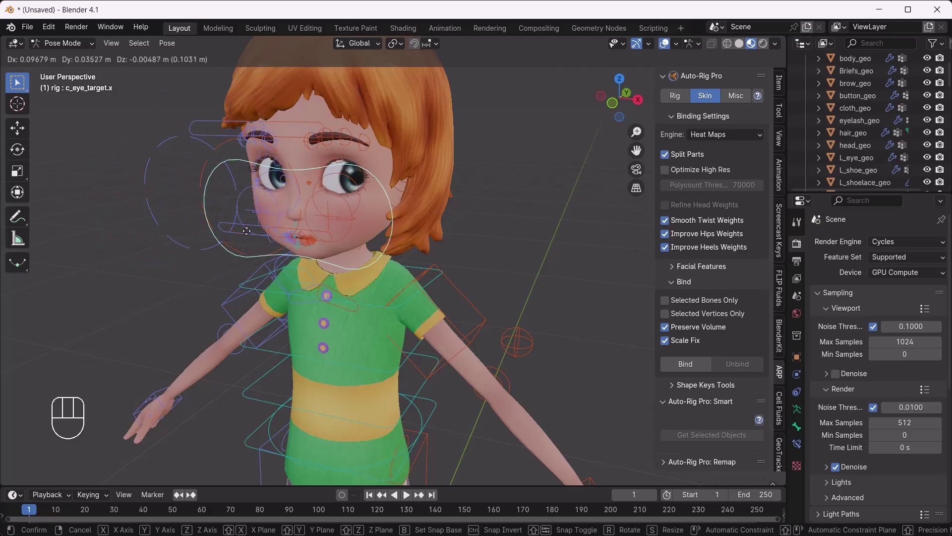
{"action": "middle_click", "coordinate": [341, 165]}
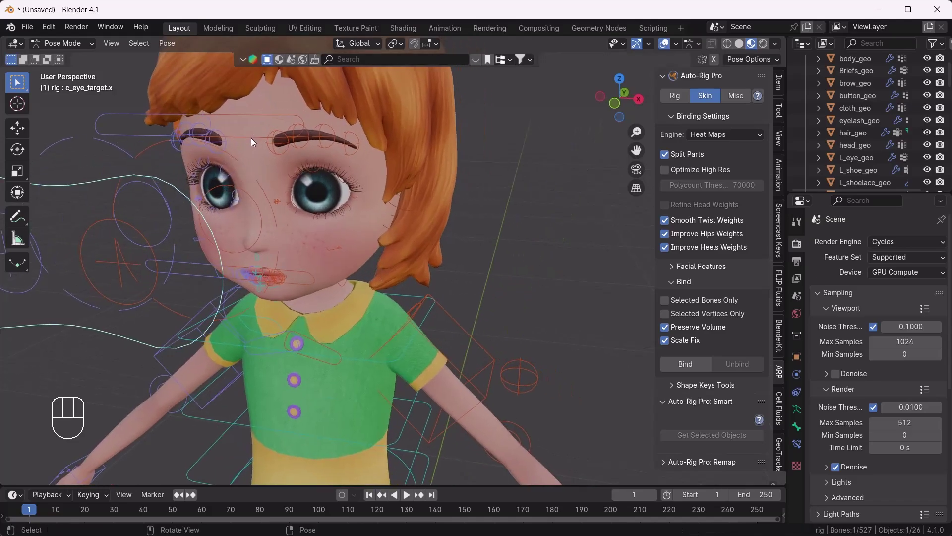
Step: Lower the left and right upper eyelids with the c_eyelid_top controls
{"action": "key", "text": "g"}
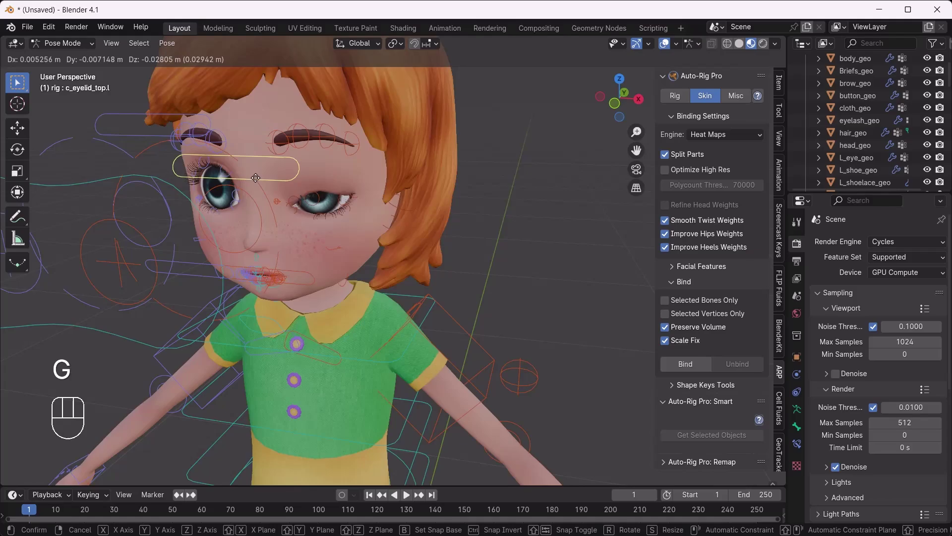
{"action": "left_click_drag", "start_coordinate": [240, 211], "coordinate": [327, 185]}
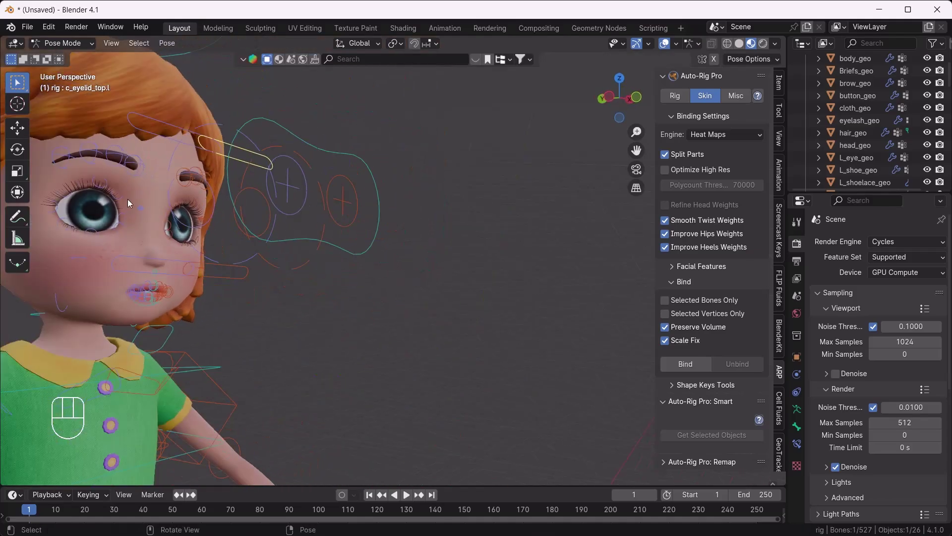
{"action": "left_click_drag", "start_coordinate": [108, 206], "coordinate": [108, 229]}
{"action": "left_click", "coordinate": [142, 179]}
{"action": "key", "text": "g"}
{"action": "left_click_drag", "start_coordinate": [201, 232], "coordinate": [162, 228]}
Step: Shift the inner and outer eyebrow controls, then view the whole character in rest pose
{"action": "left_click_drag", "start_coordinate": [223, 255], "coordinate": [172, 243]}
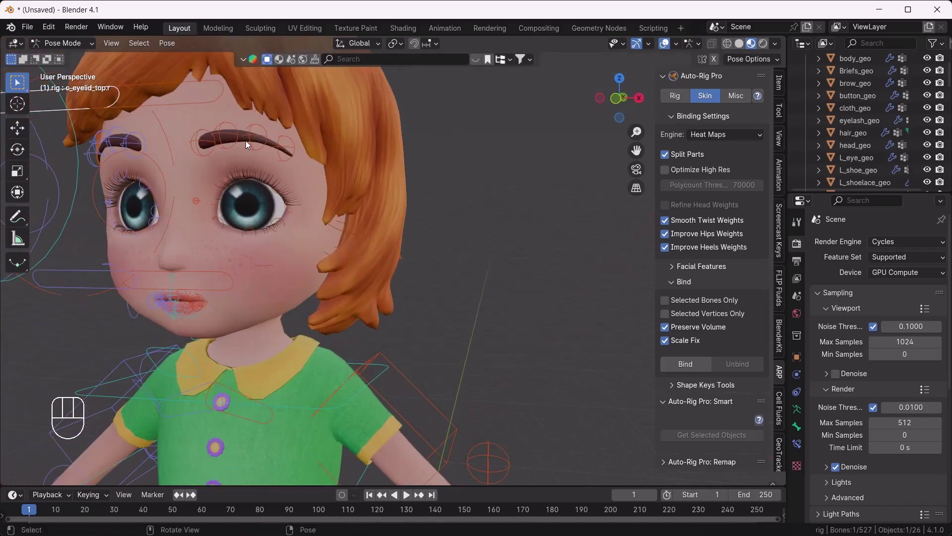
{"action": "left_click", "coordinate": [240, 137]}
{"action": "key", "text": "g"}
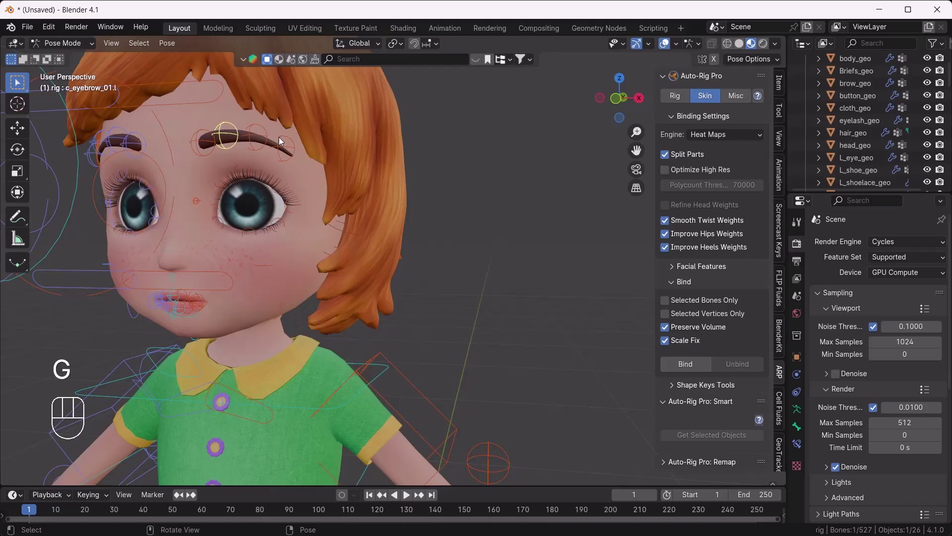
{"action": "left_click", "coordinate": [283, 146]}
{"action": "key", "text": "g"}
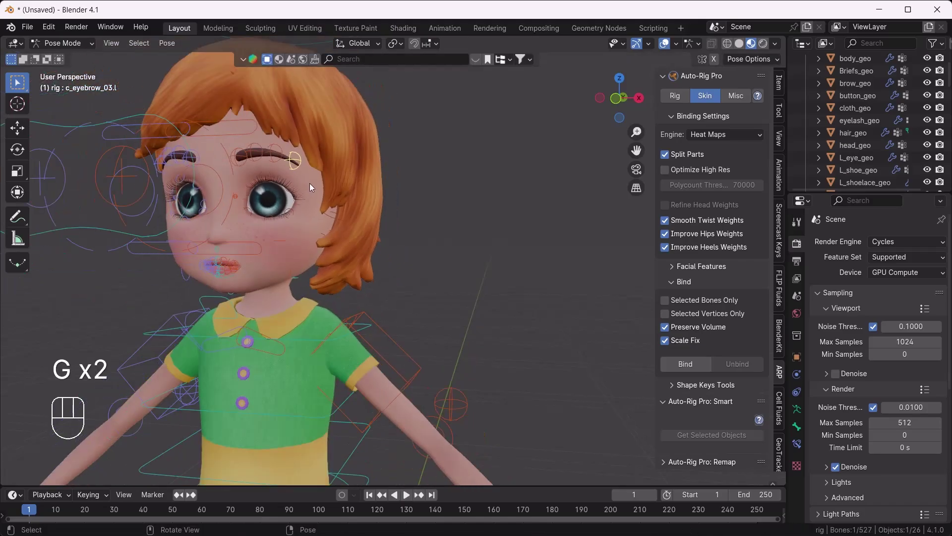
{"action": "middle_click", "coordinate": [284, 231]}
{"action": "left_click_drag", "start_coordinate": [494, 298], "coordinate": [403, 254]}
{"action": "left_click_drag", "start_coordinate": [353, 317], "coordinate": [399, 331]}
{"action": "left_click_drag", "start_coordinate": [319, 375], "coordinate": [387, 272]}
{"action": "left_click_drag", "start_coordinate": [398, 361], "coordinate": [379, 287]}
{"action": "middle_click", "coordinate": [371, 283]}
{"action": "left_click_drag", "start_coordinate": [387, 320], "coordinate": [299, 320]}
{"action": "left_click_drag", "start_coordinate": [412, 278], "coordinate": [390, 299]}
{"action": "left_click_drag", "start_coordinate": [382, 306], "coordinate": [352, 333]}
{"action": "left_click_drag", "start_coordinate": [349, 319], "coordinate": [385, 318]}
{"action": "left_click_drag", "start_coordinate": [330, 369], "coordinate": [357, 344]}
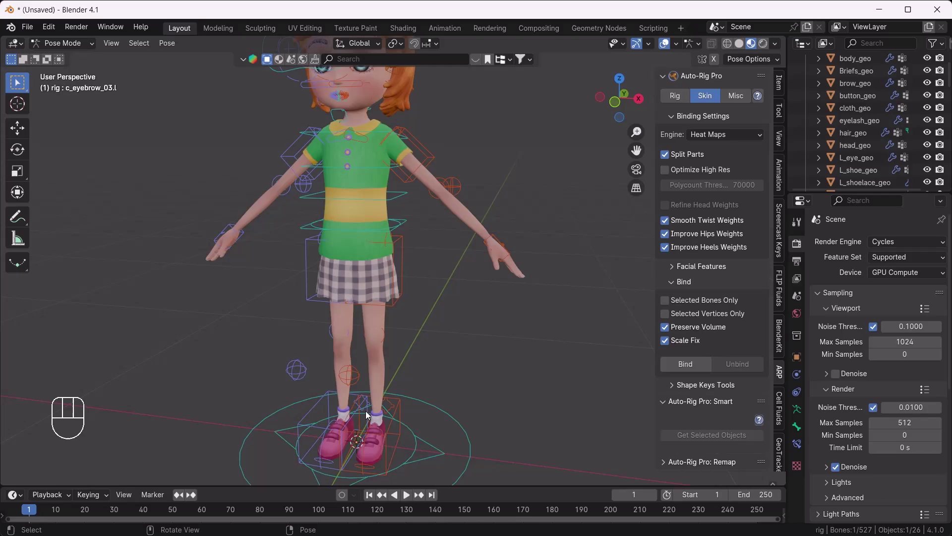
{"action": "left_click_drag", "start_coordinate": [392, 377], "coordinate": [393, 399]}
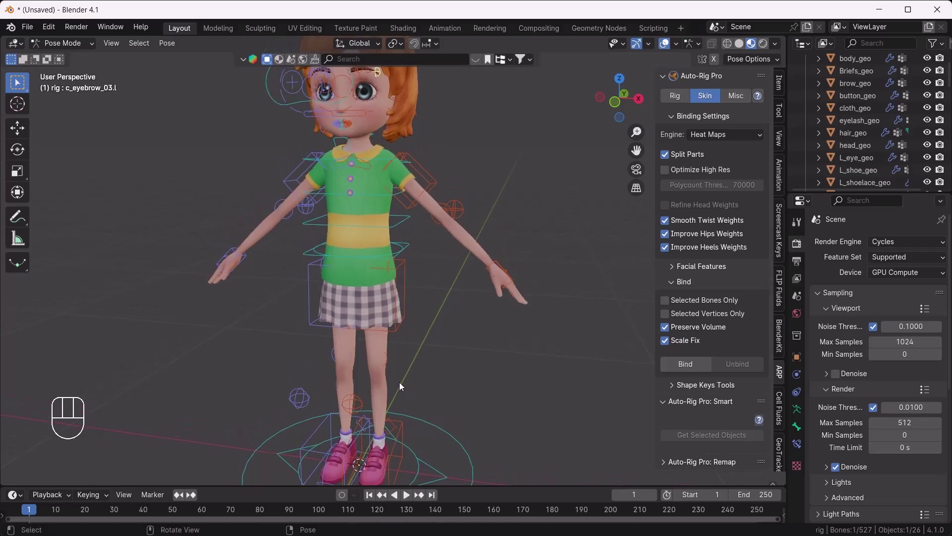
{"action": "left_click_drag", "start_coordinate": [710, 135], "coordinate": [694, 216]}
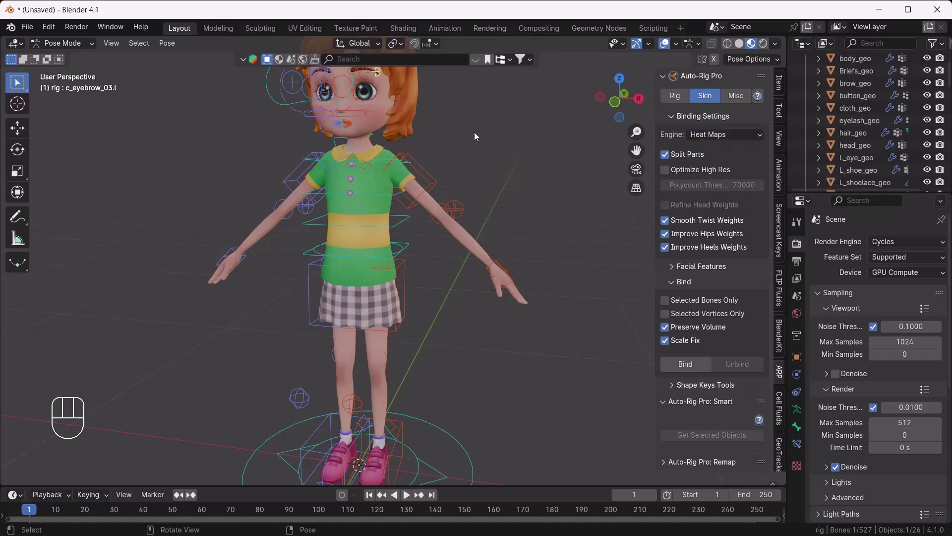
{"action": "left_click_drag", "start_coordinate": [429, 326], "coordinate": [427, 360]}
{"action": "middle_click", "coordinate": [407, 338]}
{"action": "middle_click", "coordinate": [390, 344]}
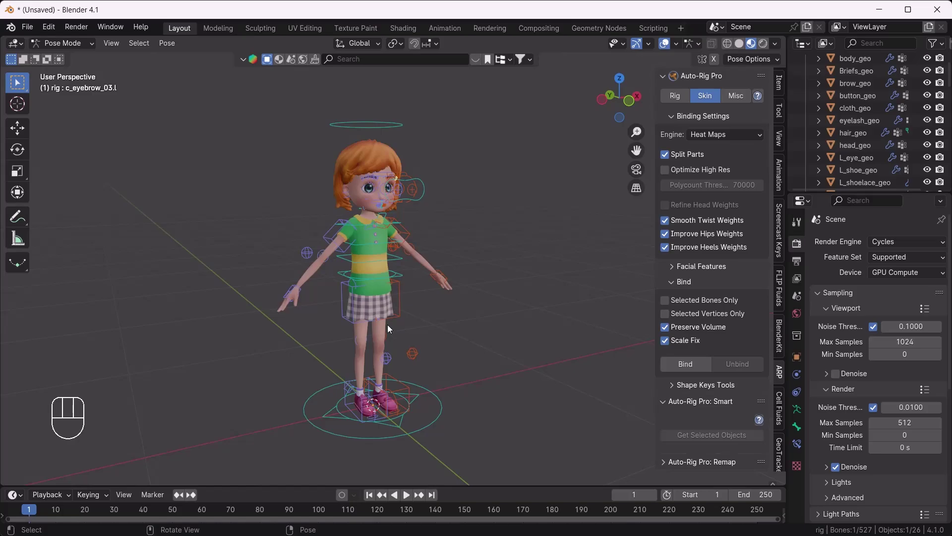